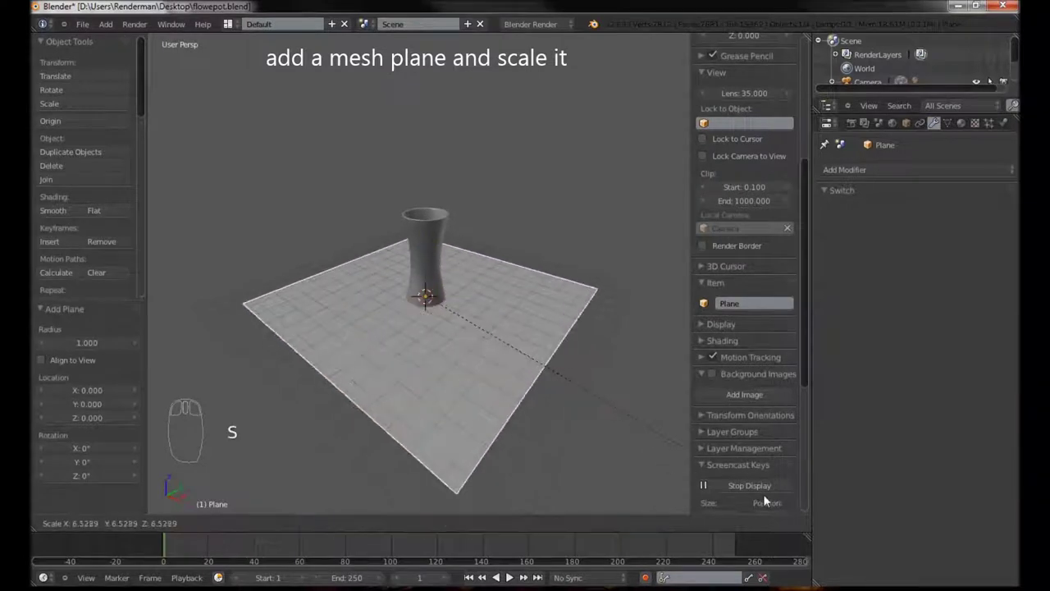
# Scale the new plane into a wide ground surface and select it together with the pot.
pyautogui.moveTo(652, 432); pyautogui.dragTo(450, 313)
pyautogui.moveTo(428, 346); pyautogui.dragTo(397, 337)
pyautogui.press('a')
pyautogui.moveTo(451, 211); pyautogui.dragTo(159, 515)
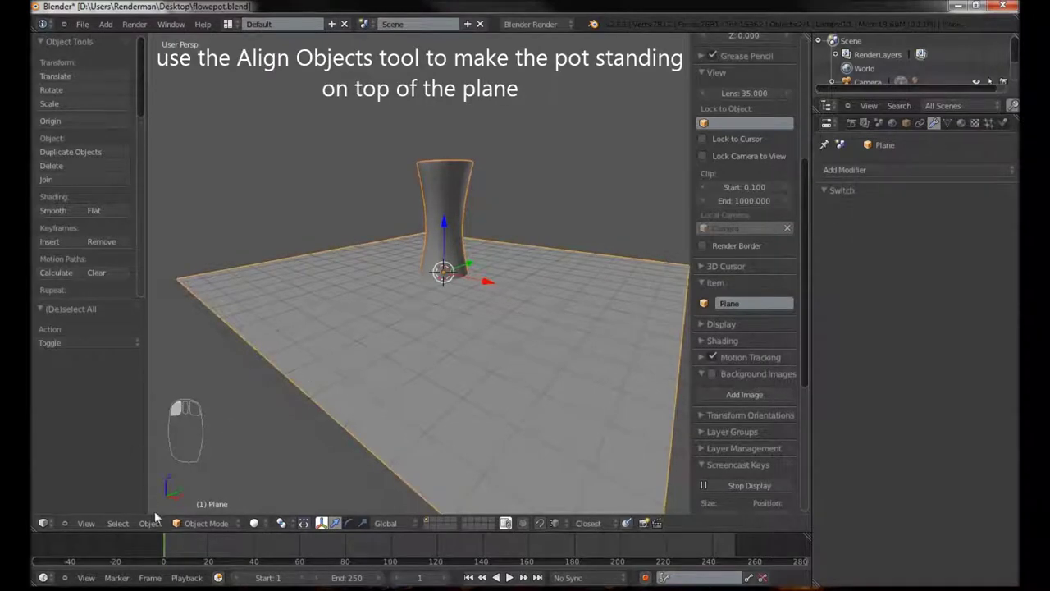
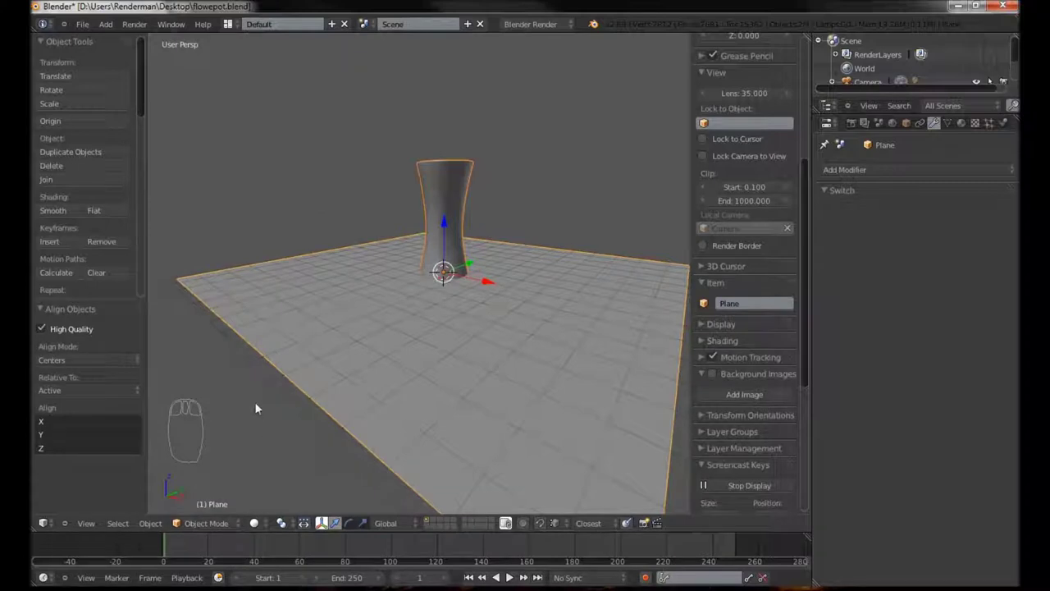
pyautogui.moveTo(258, 397); pyautogui.dragTo(112, 387)
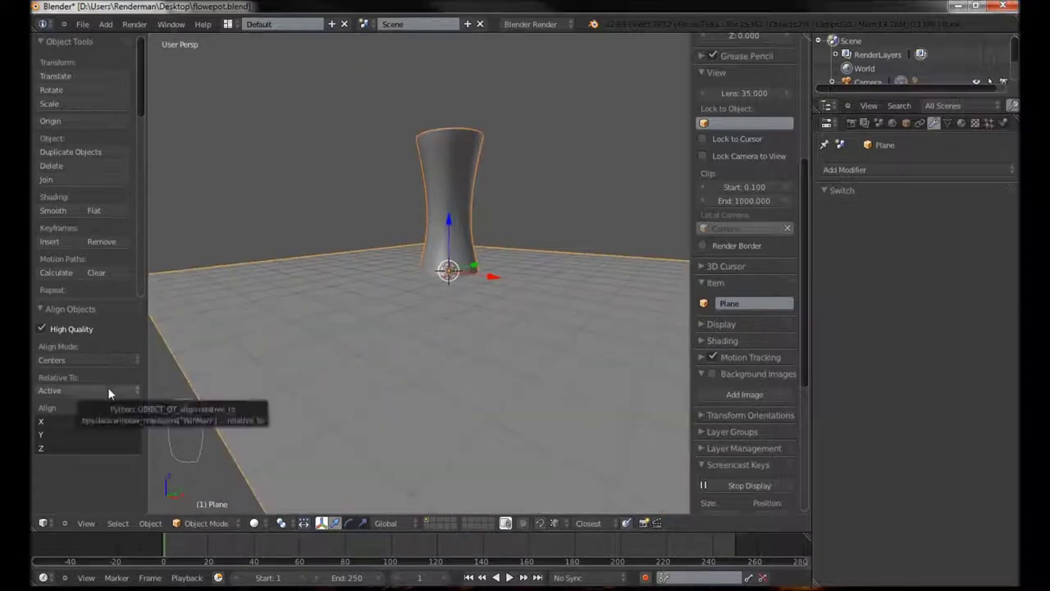
pyautogui.middleClick(111, 360)
# Align the pot and plane by their negative sides on Z so the pot stands on the plane.
pyautogui.moveTo(110, 360); pyautogui.dragTo(101, 370)
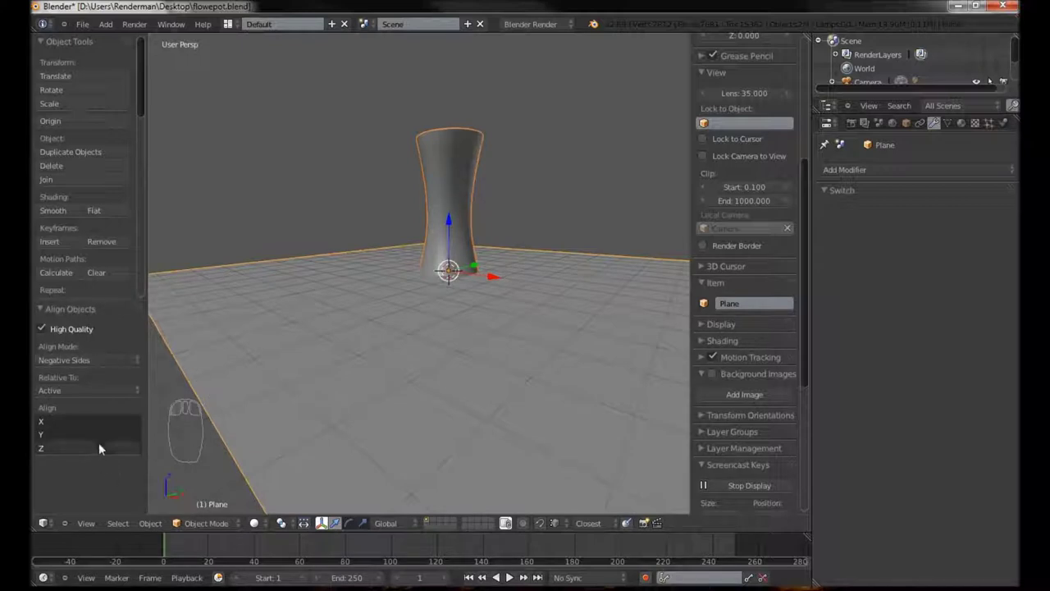
pyautogui.moveTo(103, 447); pyautogui.dragTo(484, 312)
pyautogui.moveTo(485, 310); pyautogui.dragTo(369, 301)
pyautogui.press('a')
pyautogui.moveTo(413, 338); pyautogui.dragTo(368, 301)
pyautogui.press('ctrl+a')
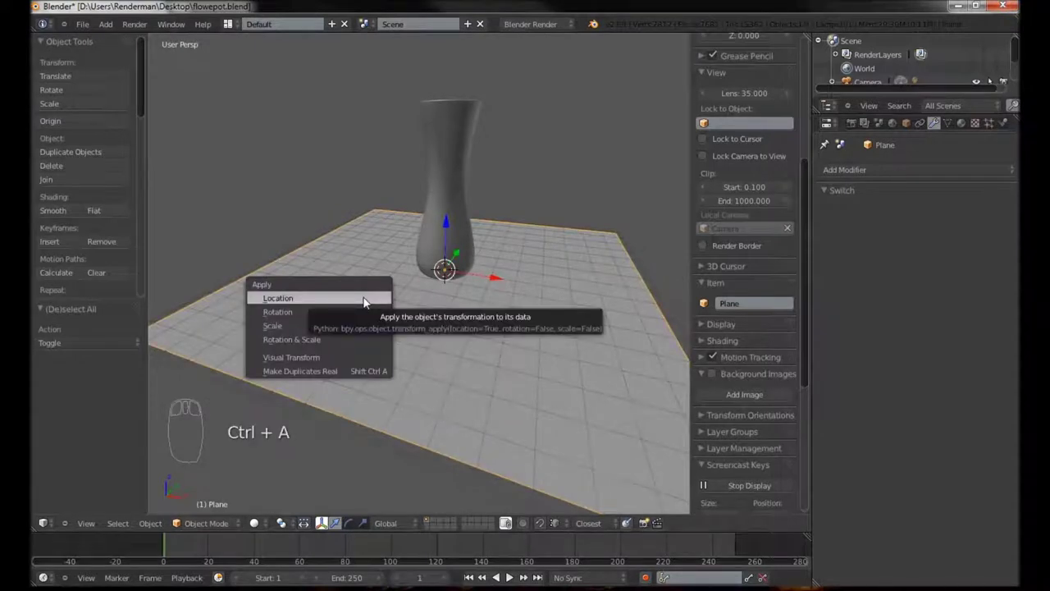
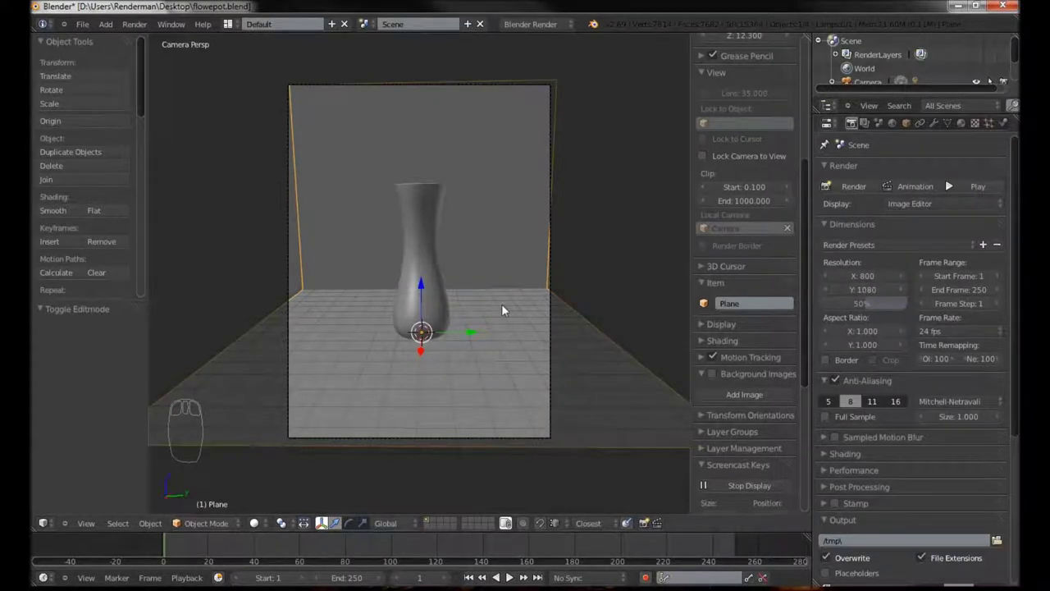
# Lock the camera to the view, set its focal length to 55 mm and reframe the pot.
pyautogui.moveTo(707, 154); pyautogui.dragTo(517, 237)
pyautogui.moveTo(509, 284); pyautogui.dragTo(519, 234)
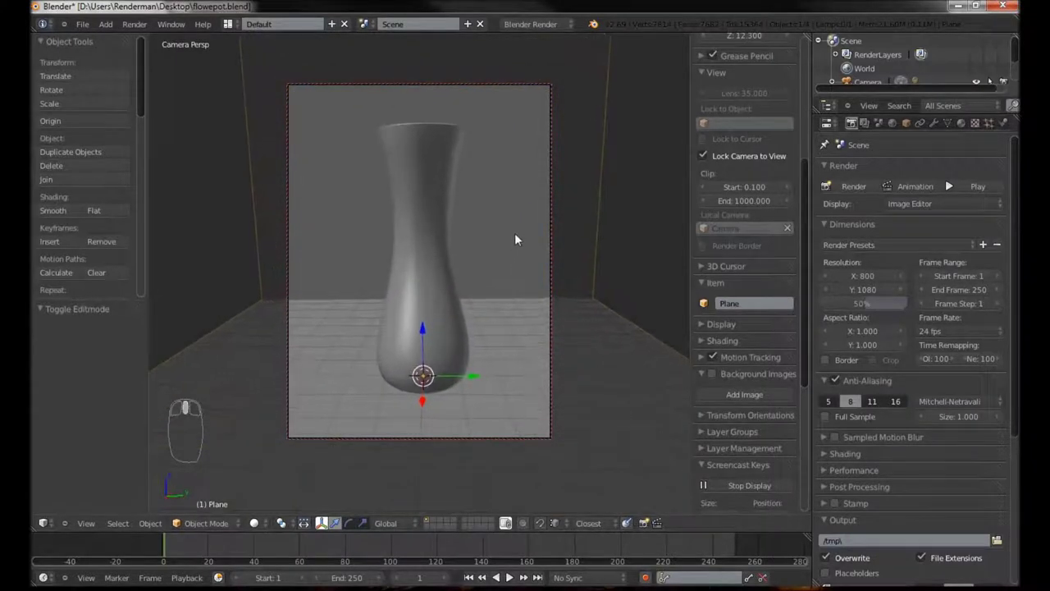
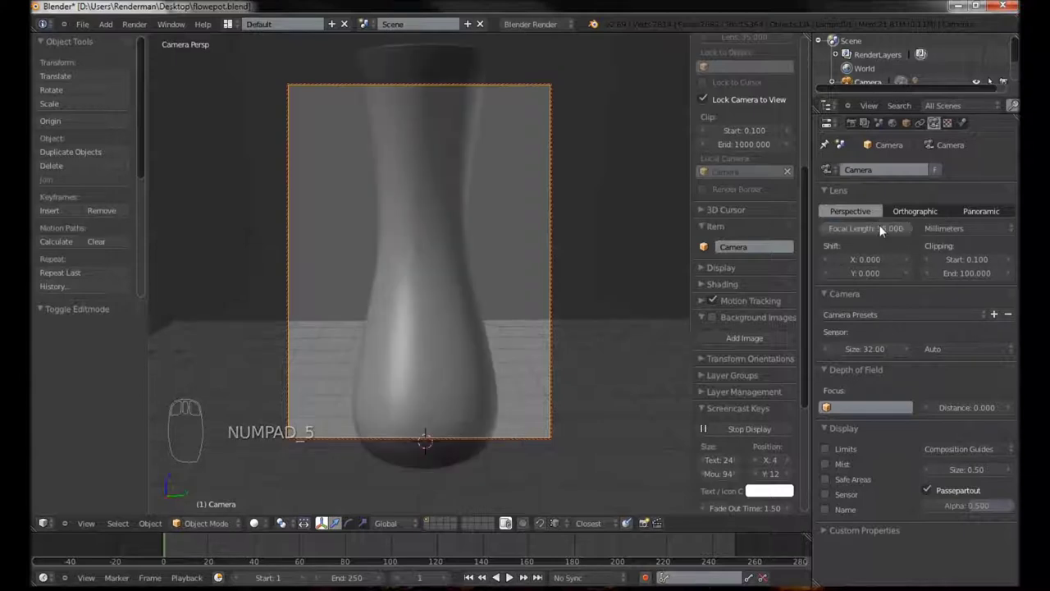
pyautogui.moveTo(485, 289); pyautogui.dragTo(483, 311)
pyautogui.moveTo(483, 313); pyautogui.dragTo(485, 315)
pyautogui.moveTo(477, 310); pyautogui.dragTo(888, 202)
pyautogui.middleClick(737, 217)
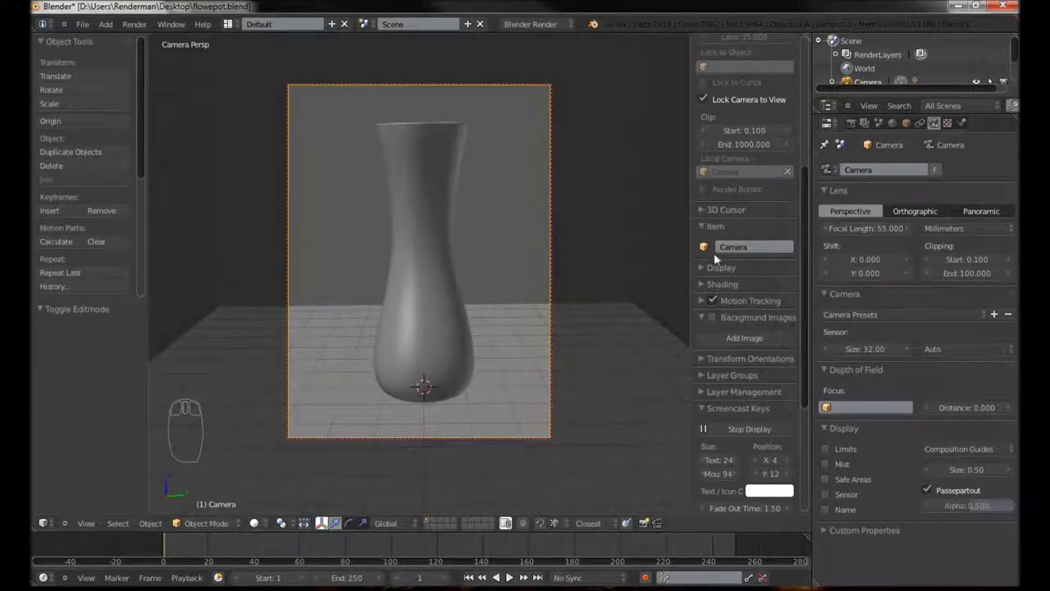
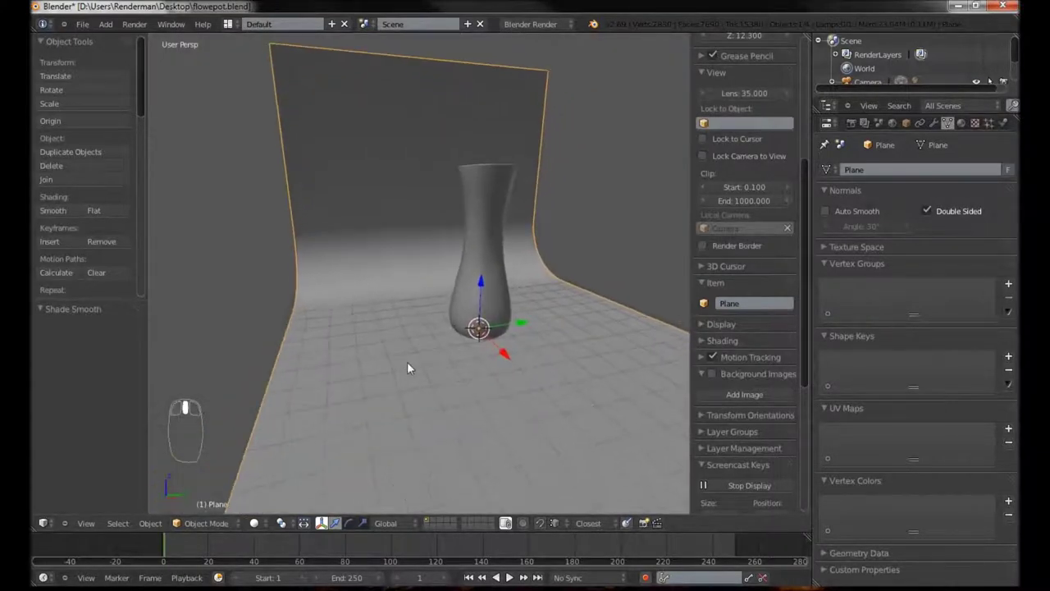
# Add a plane, rotate it 90° on X to stand upright, place it beside the pot along Y and scale it.
pyautogui.press('shift+a')
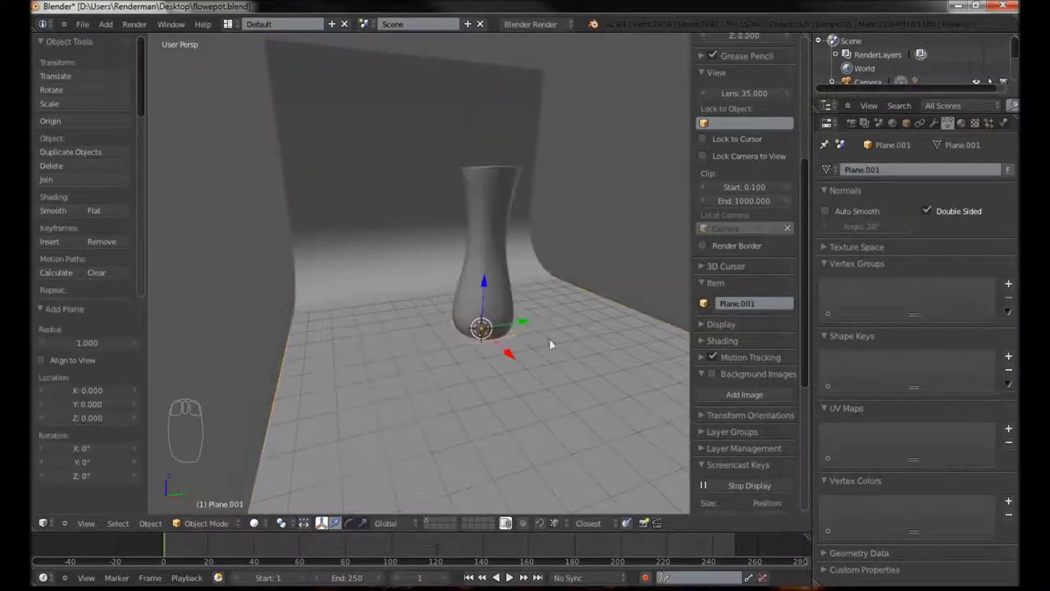
pyautogui.moveTo(538, 361); pyautogui.dragTo(490, 339)
pyautogui.moveTo(490, 339); pyautogui.dragTo(424, 361)
pyautogui.press('e')
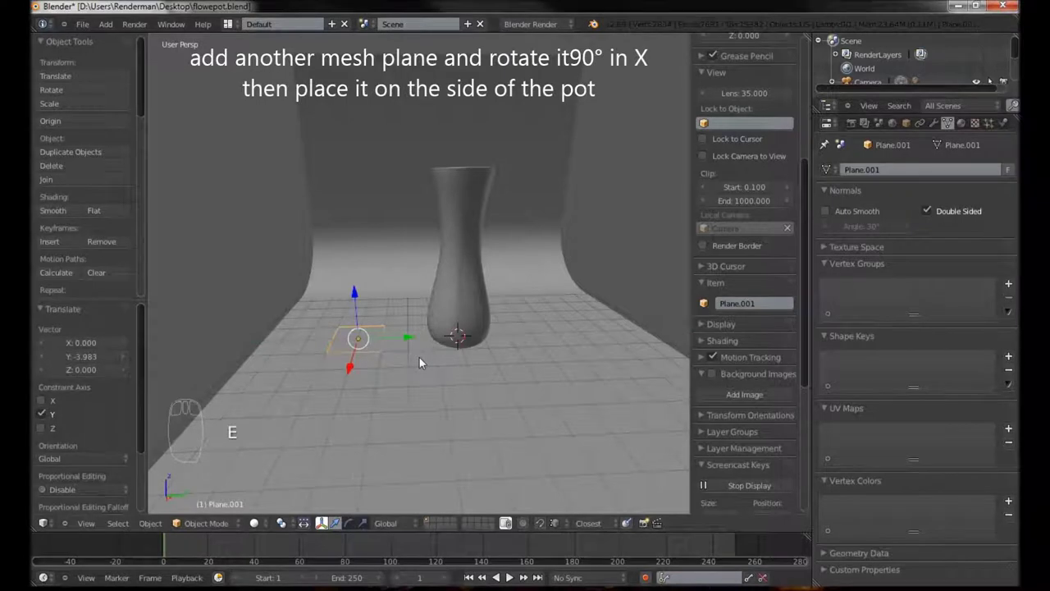
pyautogui.press('r')
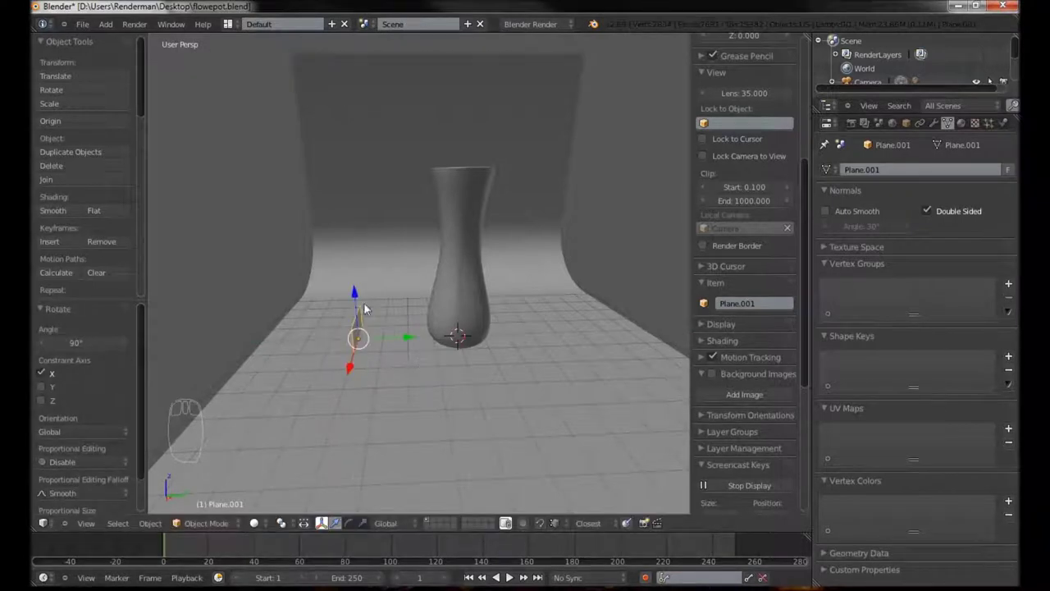
pyautogui.moveTo(359, 276); pyautogui.dragTo(357, 291)
pyautogui.moveTo(368, 283); pyautogui.dragTo(365, 298)
pyautogui.press('s')
pyautogui.moveTo(375, 308); pyautogui.dragTo(339, 277)
pyautogui.moveTo(406, 307); pyautogui.dragTo(286, 256)
# Duplicate the upright panel and move the copy along Y to the pot's other side.
pyautogui.press('KP_0')
pyautogui.moveTo(246, 220); pyautogui.dragTo(338, 276)
pyautogui.moveTo(338, 277); pyautogui.dragTo(412, 286)
pyautogui.press('shift+d')
pyautogui.moveTo(416, 287); pyautogui.dragTo(569, 304)
pyautogui.moveTo(390, 285); pyautogui.dragTo(674, 250)
pyautogui.press('KP_0')
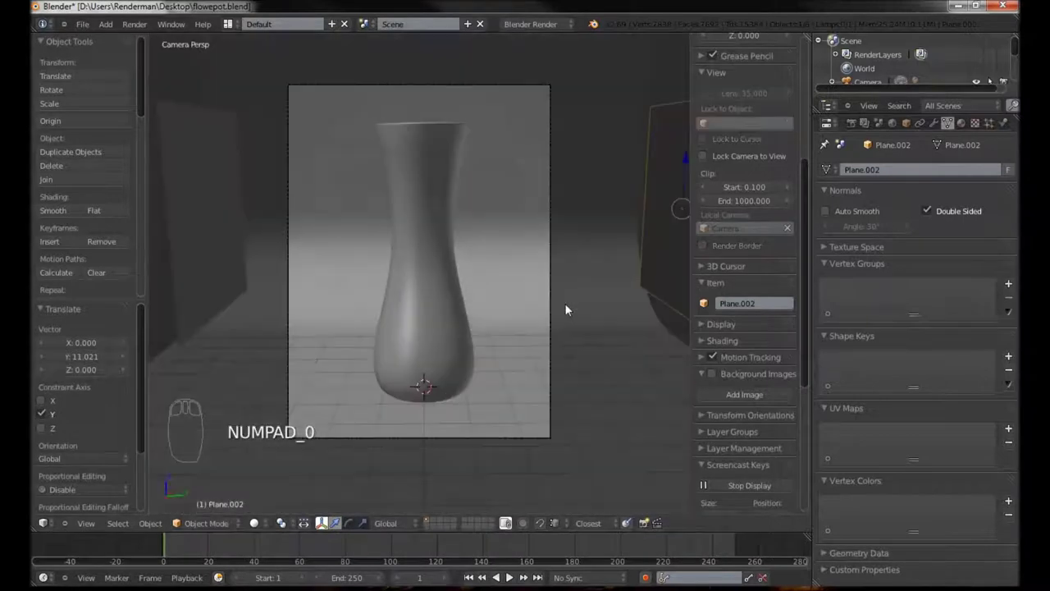
# Duplicate the right panel, rotate it -90° on Z around the 3D cursor and move it in front near the camera.
pyautogui.moveTo(598, 301); pyautogui.dragTo(596, 237)
pyautogui.moveTo(607, 235); pyautogui.dragTo(467, 311)
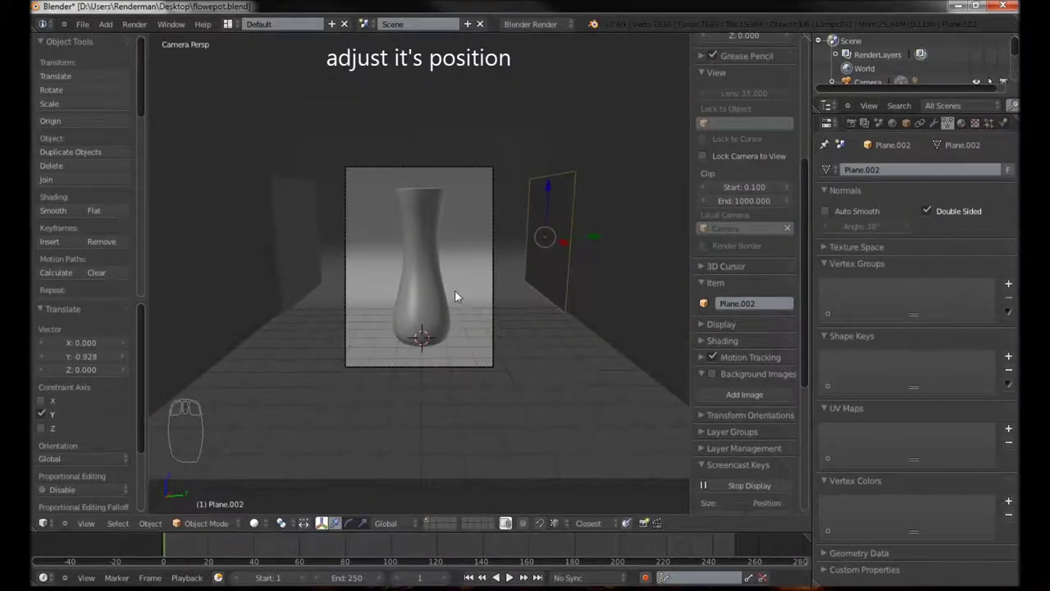
pyautogui.moveTo(471, 304); pyautogui.dragTo(477, 271)
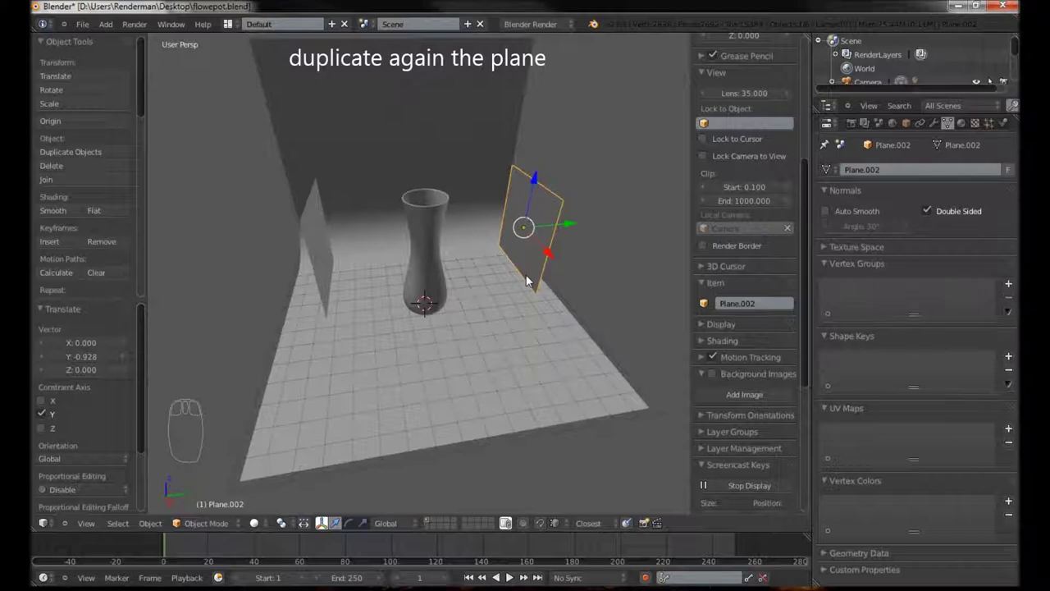
pyautogui.press('shift+d')
pyautogui.moveTo(531, 279); pyautogui.dragTo(419, 302)
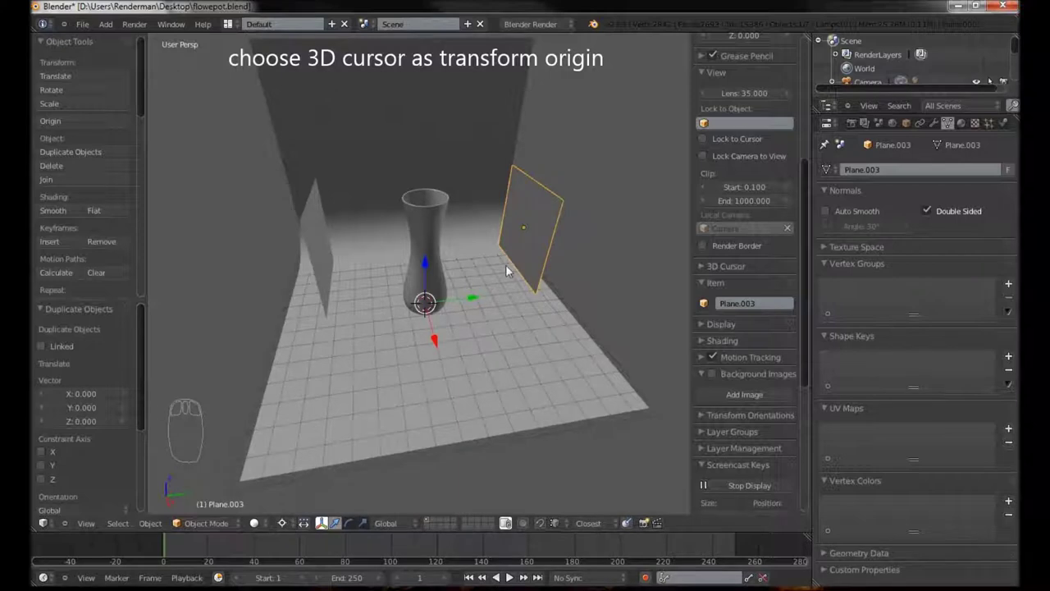
pyautogui.press('r')
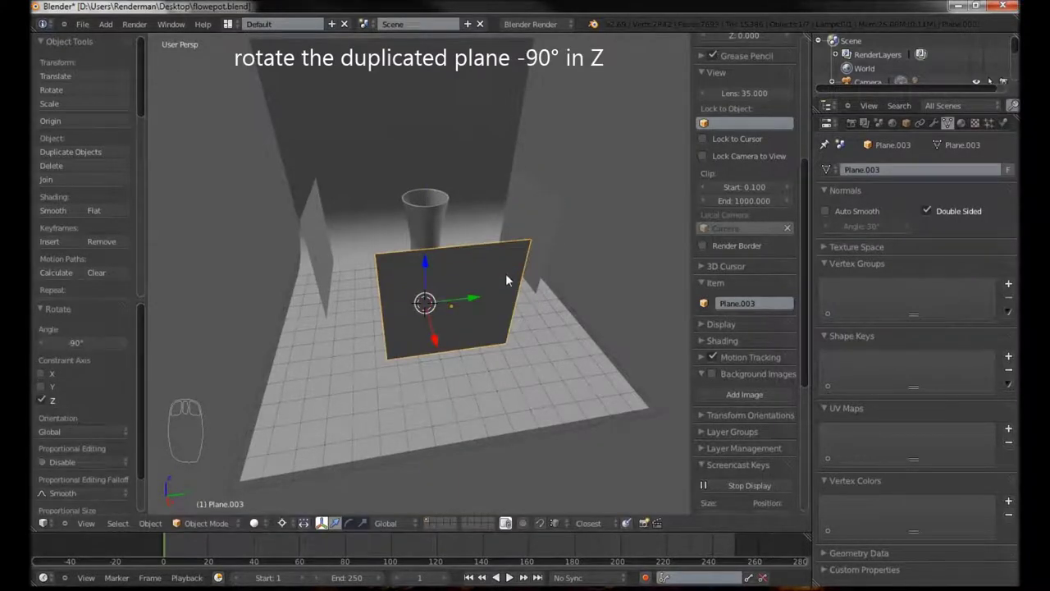
pyautogui.moveTo(552, 283); pyautogui.dragTo(466, 312)
pyautogui.moveTo(455, 311); pyautogui.dragTo(532, 320)
# Switch the render engine to Cycles.
pyautogui.moveTo(535, 333); pyautogui.dragTo(609, 246)
pyautogui.moveTo(610, 247); pyautogui.dragTo(599, 211)
pyautogui.press('x')
pyautogui.moveTo(552, 268); pyautogui.dragTo(540, 280)
pyautogui.middleClick(545, 280)
pyautogui.moveTo(561, 321); pyautogui.dragTo(491, 77)
pyautogui.moveTo(569, 298); pyautogui.dragTo(539, 26)
# Give the front panel a new material with an Emission surface shader.
pyautogui.moveTo(539, 25); pyautogui.dragTo(544, 79)
pyautogui.moveTo(531, 162); pyautogui.dragTo(958, 133)
pyautogui.moveTo(968, 127); pyautogui.dragTo(844, 448)
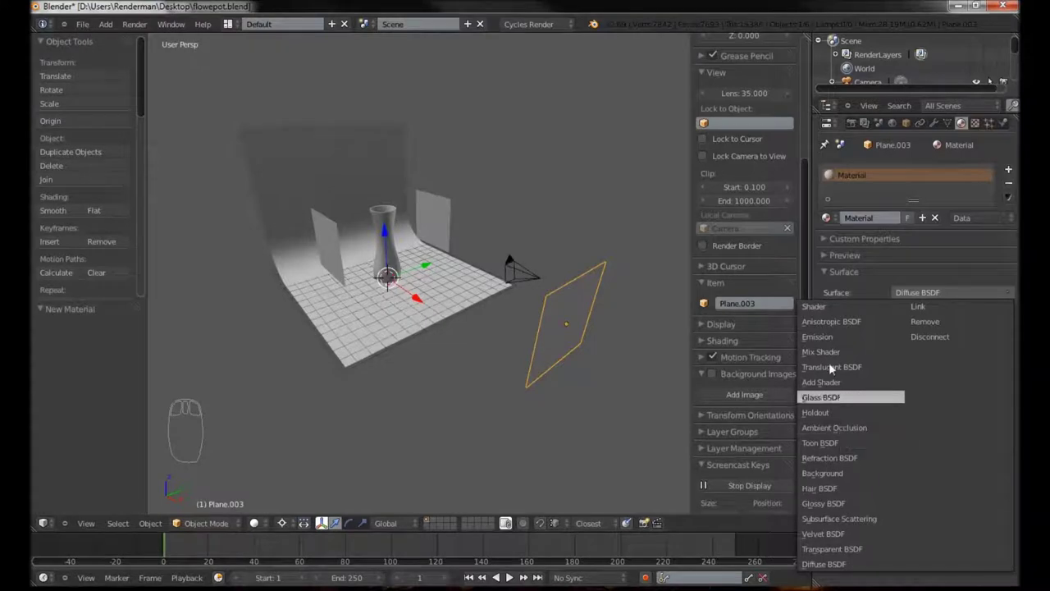
pyautogui.moveTo(950, 321); pyautogui.dragTo(1000, 164)
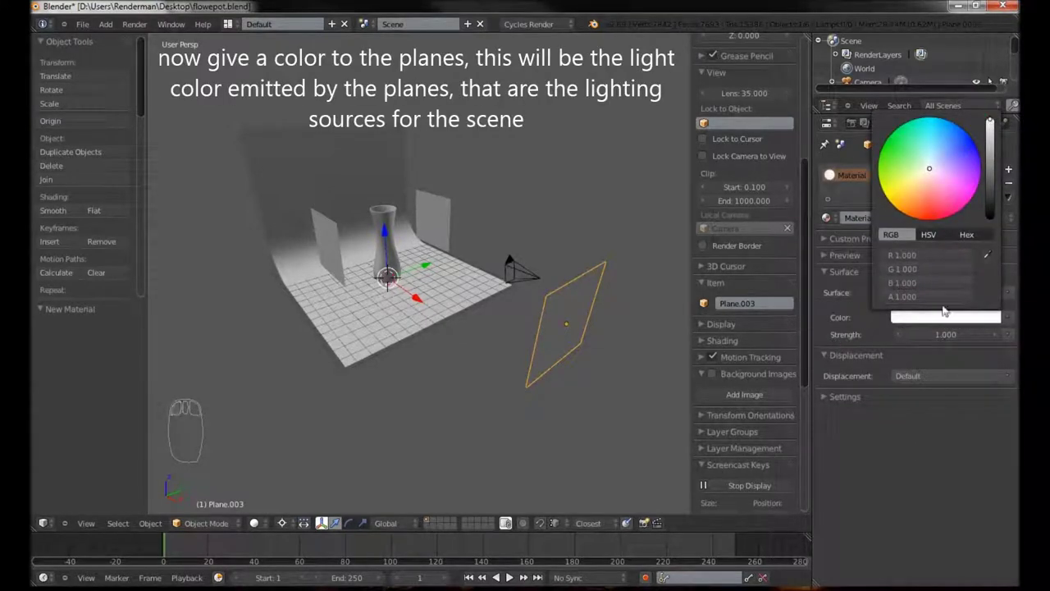
# Make the side panels emissive at strength 2, pale blue on the right and soft pink on the left.
pyautogui.moveTo(588, 331); pyautogui.dragTo(439, 215)
pyautogui.moveTo(441, 216); pyautogui.dragTo(932, 326)
pyautogui.moveTo(931, 327); pyautogui.dragTo(935, 158)
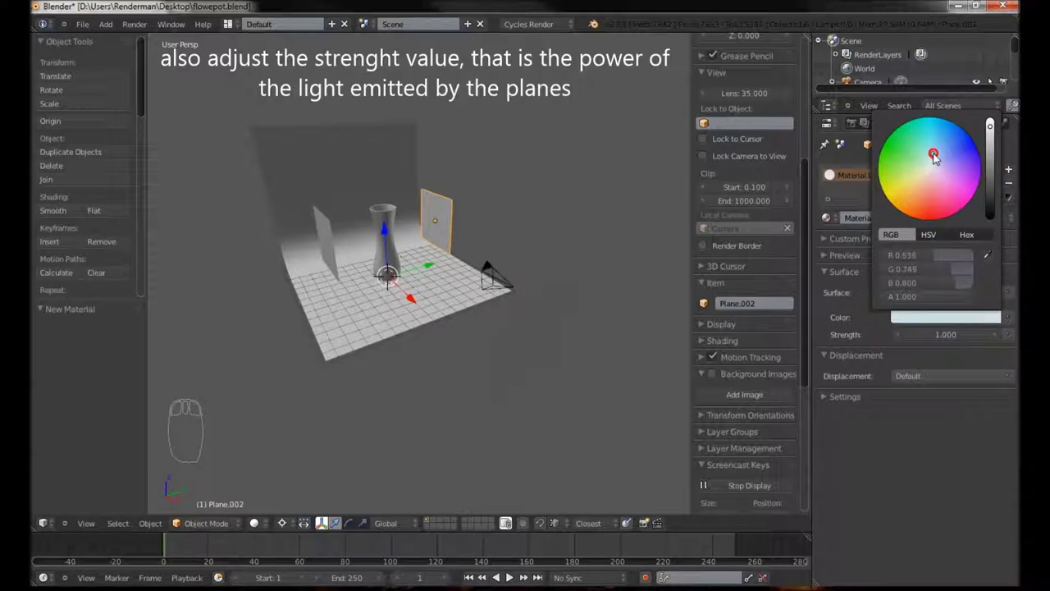
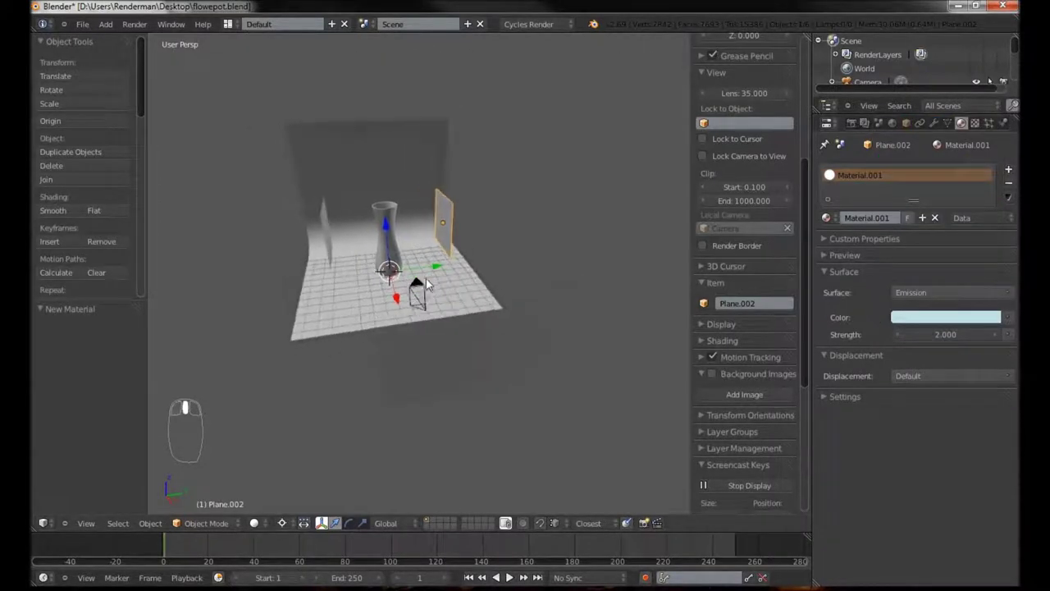
pyautogui.moveTo(289, 521); pyautogui.dragTo(303, 464)
pyautogui.moveTo(363, 271); pyautogui.dragTo(838, 223)
pyautogui.moveTo(319, 521); pyautogui.dragTo(940, 179)
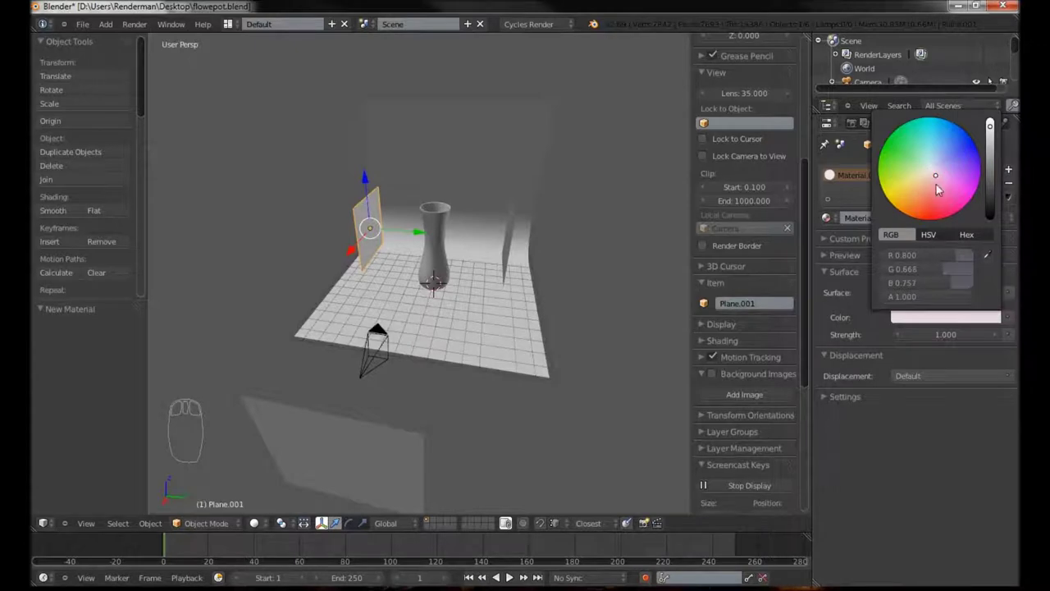
# Give the curved backdrop a Diffuse BSDF material brightened toward white.
pyautogui.moveTo(478, 268); pyautogui.dragTo(417, 272)
pyautogui.moveTo(412, 238); pyautogui.dragTo(447, 241)
pyautogui.moveTo(437, 253); pyautogui.dragTo(448, 241)
pyautogui.press('KP_0')
pyautogui.click(448, 241)
pyautogui.scroll(3)
pyautogui.scroll(3)
pyautogui.moveTo(492, 240); pyautogui.dragTo(926, 219)
# Give the pot a Glass BSDF material with IOR 1.517 and rename it Glass_1517.
pyautogui.moveTo(926, 219); pyautogui.dragTo(1001, 137)
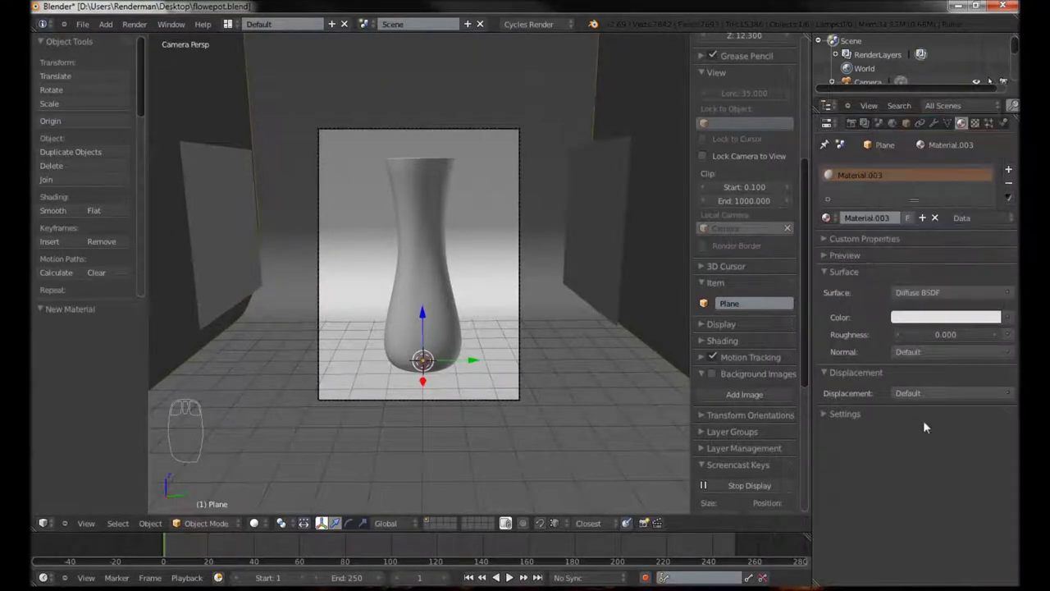
pyautogui.moveTo(448, 191); pyautogui.dragTo(955, 282)
pyautogui.moveTo(959, 294); pyautogui.dragTo(838, 398)
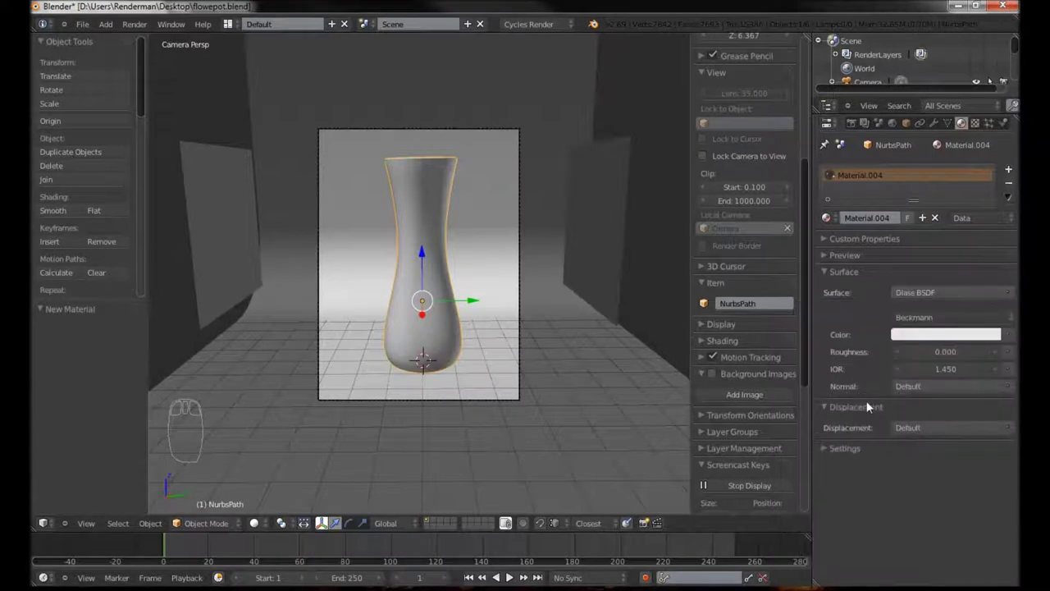
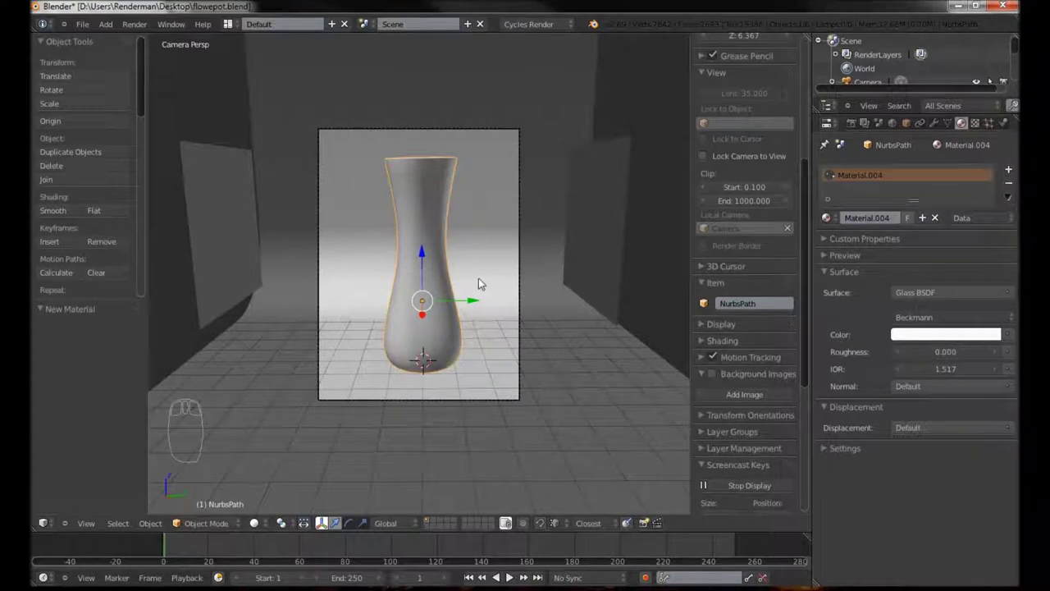
pyautogui.moveTo(485, 270); pyautogui.dragTo(859, 125)
pyautogui.moveTo(859, 123); pyautogui.dragTo(913, 138)
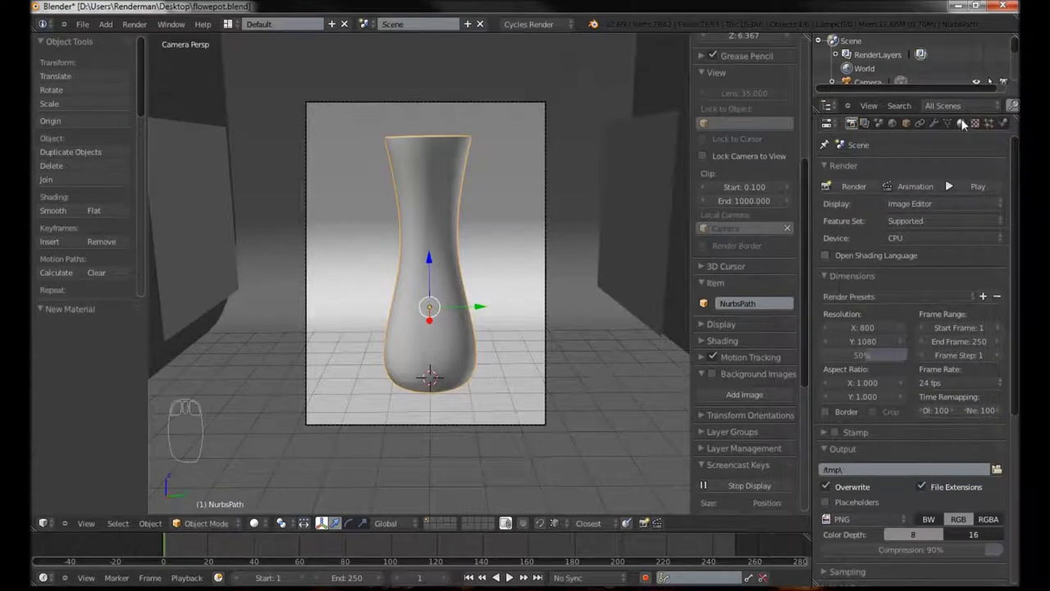
pyautogui.moveTo(962, 129); pyautogui.dragTo(883, 218)
pyautogui.press('s')
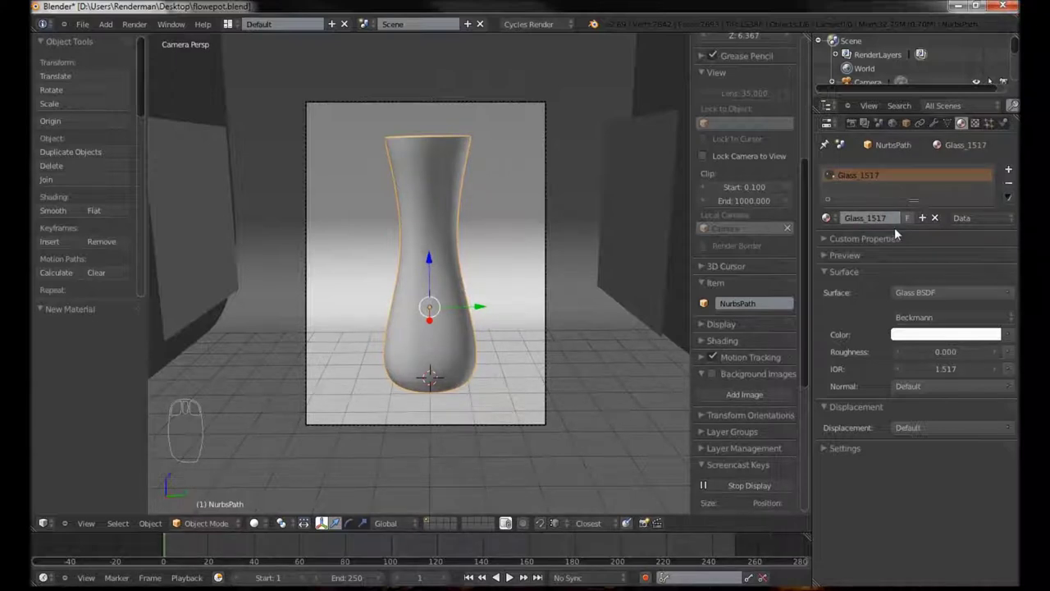
pyautogui.moveTo(856, 125); pyautogui.dragTo(864, 278)
# Apply the Final sampling preset and the Full Global Illumination light paths preset.
pyautogui.click(865, 288)
pyautogui.moveTo(878, 327); pyautogui.dragTo(884, 355)
pyautogui.moveTo(830, 378); pyautogui.dragTo(876, 340)
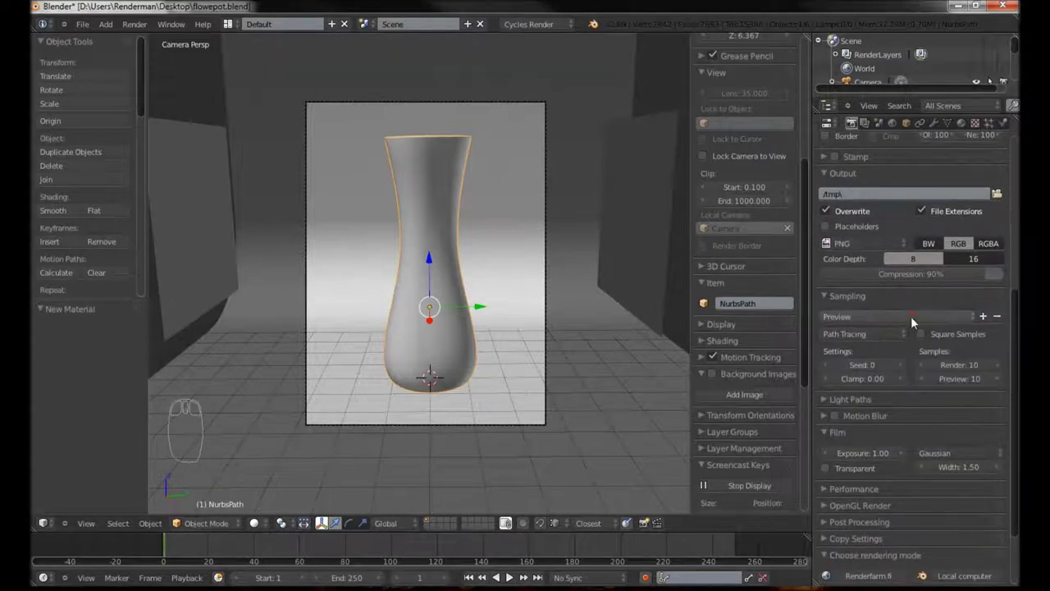
pyautogui.moveTo(915, 318); pyautogui.dragTo(896, 295)
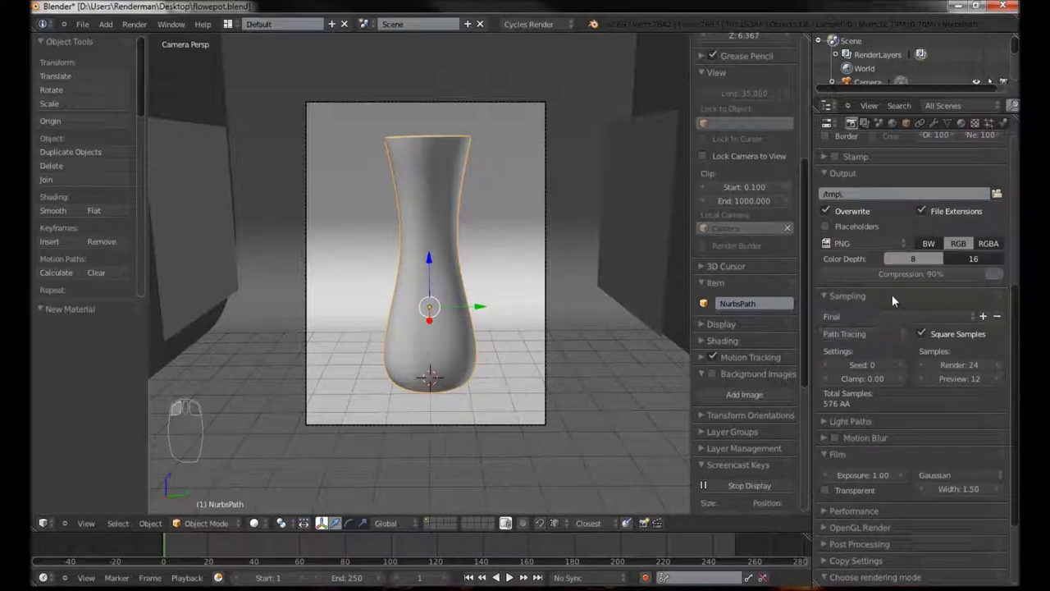
pyautogui.moveTo(897, 298); pyautogui.dragTo(925, 345)
pyautogui.moveTo(839, 336); pyautogui.dragTo(872, 374)
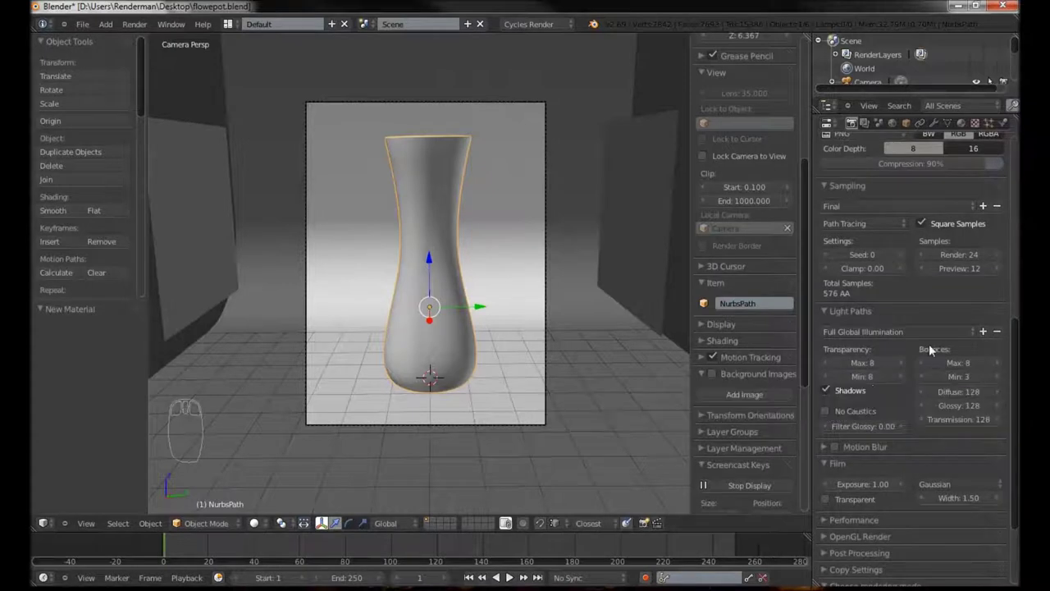
pyautogui.moveTo(909, 345); pyautogui.dragTo(885, 369)
pyautogui.moveTo(884, 365); pyautogui.dragTo(885, 364)
# In Performance, enable Progressive Refine, Save Buffers, Cache BVH and Persistent Images.
pyautogui.scroll(3)
pyautogui.middleClick(831, 433)
pyautogui.moveTo(831, 433); pyautogui.dragTo(872, 419)
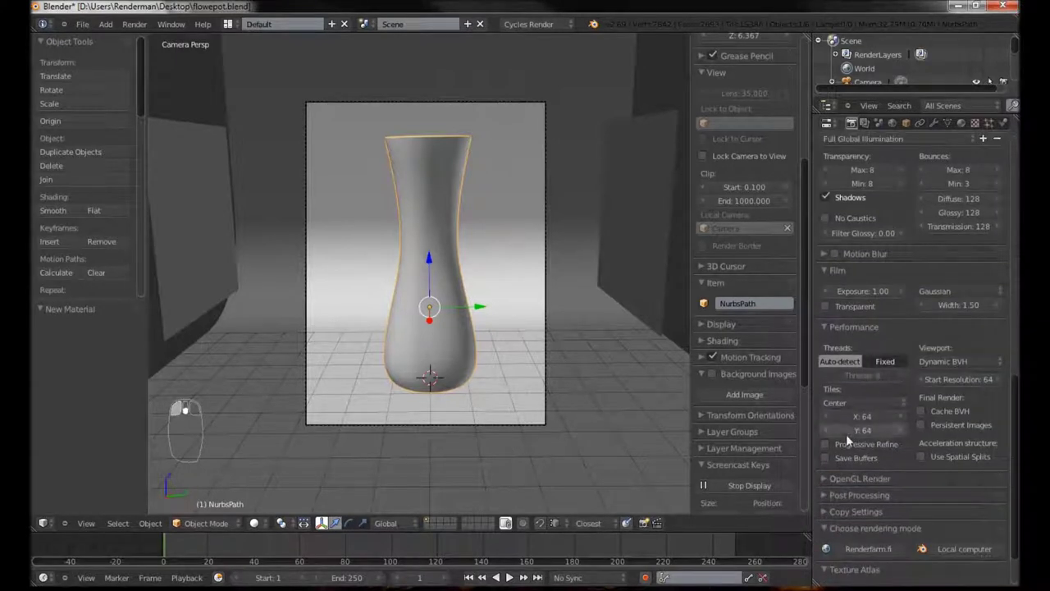
pyautogui.middleClick(835, 443)
pyautogui.moveTo(835, 443); pyautogui.dragTo(835, 454)
pyautogui.moveTo(835, 454); pyautogui.dragTo(925, 409)
pyautogui.moveTo(925, 409); pyautogui.dragTo(923, 425)
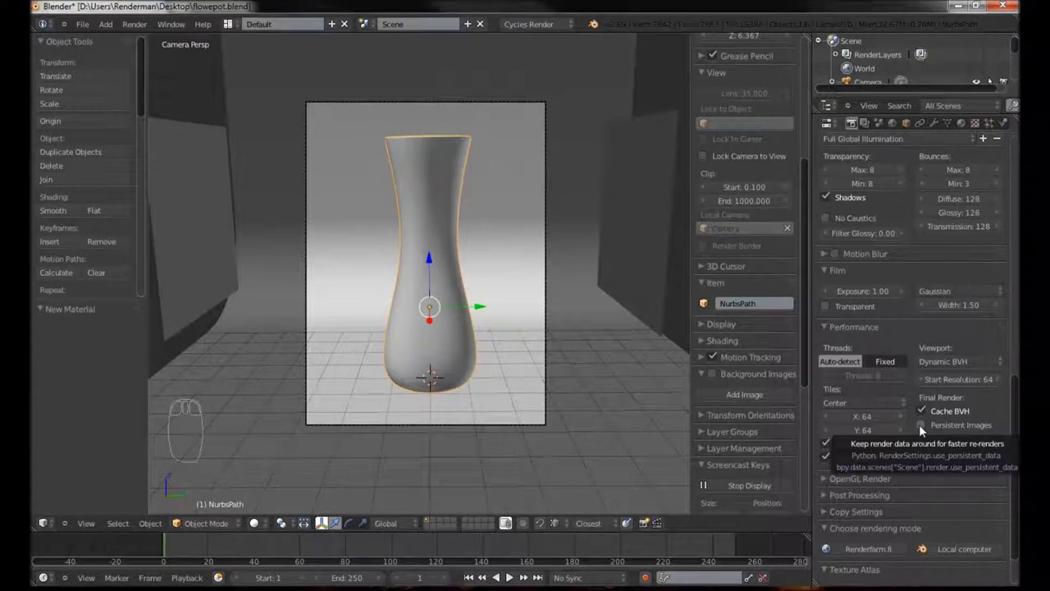
pyautogui.moveTo(924, 426); pyautogui.dragTo(500, 364)
# Set the viewport shading to Rendered for a live Cycles preview of the glass pot and panels.
pyautogui.moveTo(509, 362); pyautogui.dragTo(527, 250)
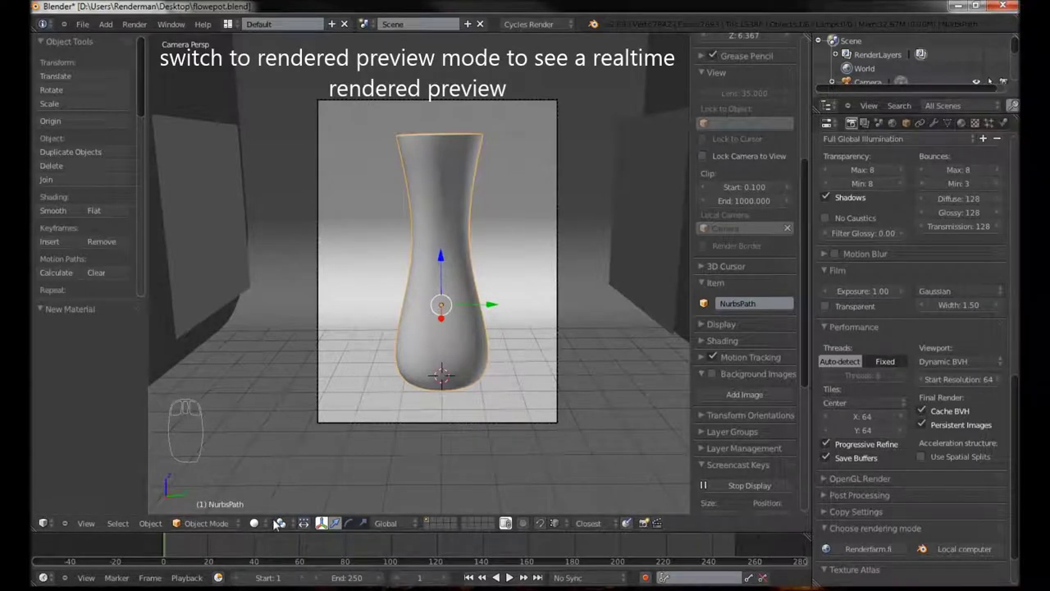
pyautogui.moveTo(271, 525); pyautogui.dragTo(288, 441)
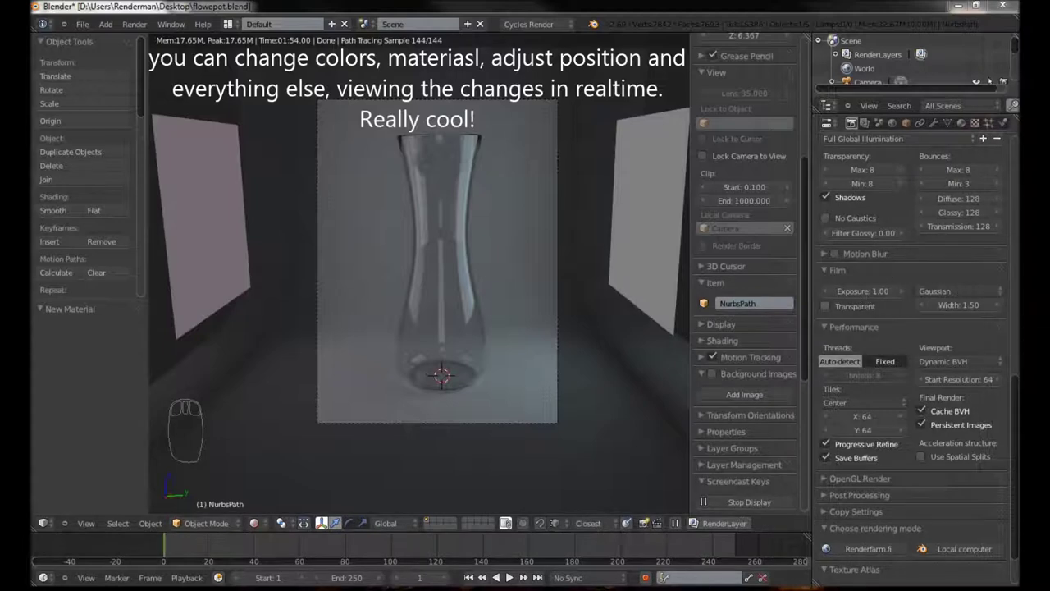
pyautogui.moveTo(1012, 369); pyautogui.dragTo(980, 222)
pyautogui.moveTo(974, 242); pyautogui.dragTo(946, 215)
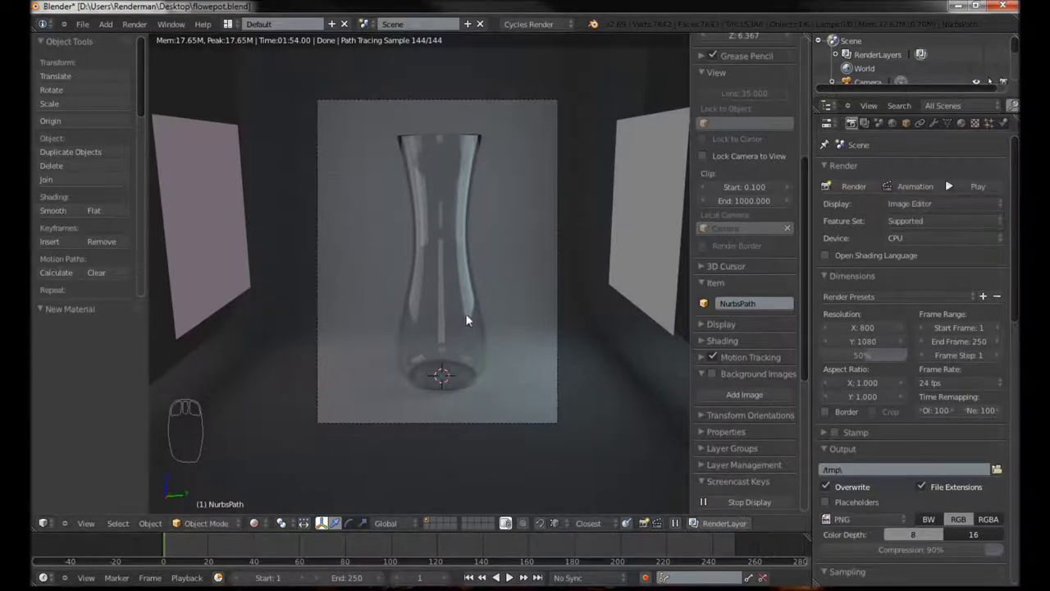
# Select the left light panel and change its emission colour from pale pink to warm cream.
pyautogui.moveTo(950, 183); pyautogui.dragTo(447, 286)
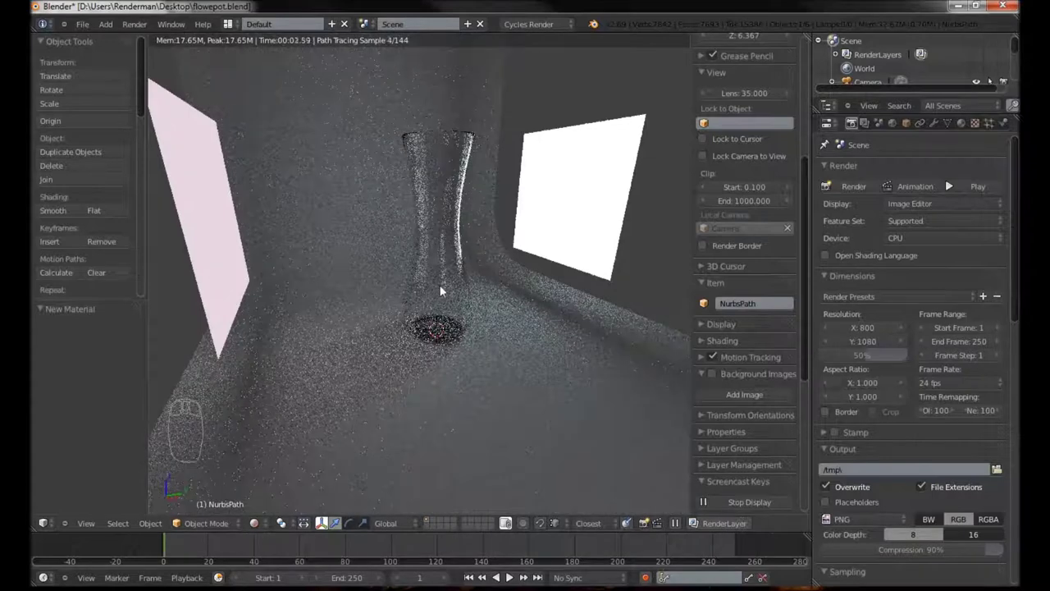
pyautogui.moveTo(950, 183); pyautogui.dragTo(958, 126)
pyautogui.moveTo(962, 126); pyautogui.dragTo(910, 151)
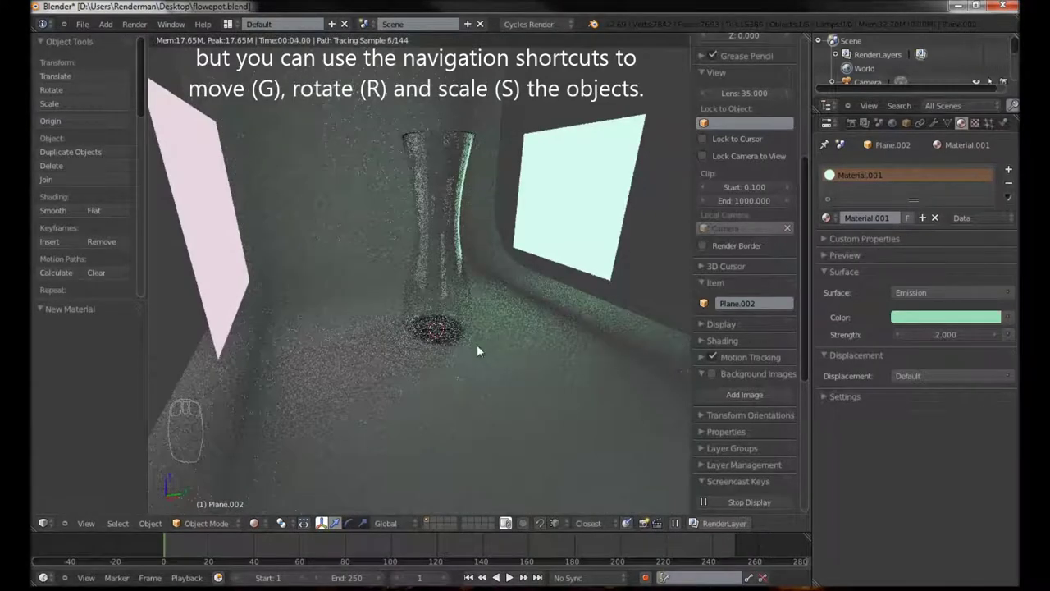
pyautogui.moveTo(396, 353); pyautogui.dragTo(272, 250)
pyautogui.moveTo(272, 250); pyautogui.dragTo(334, 262)
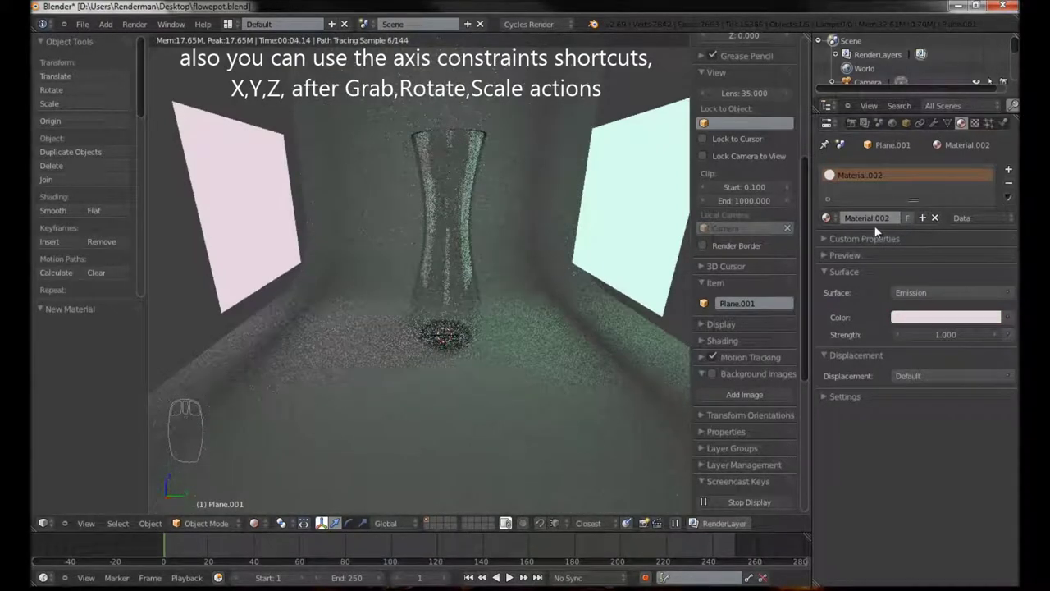
pyautogui.moveTo(958, 319); pyautogui.dragTo(923, 182)
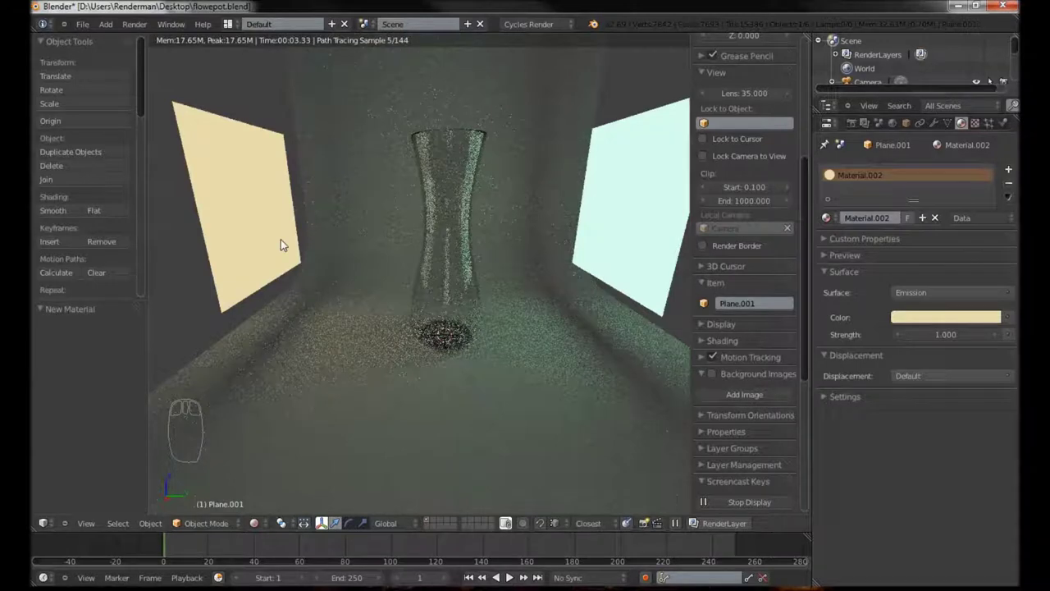
# Slide the left and right light panels outward along Y, away from the pot.
pyautogui.press('g')
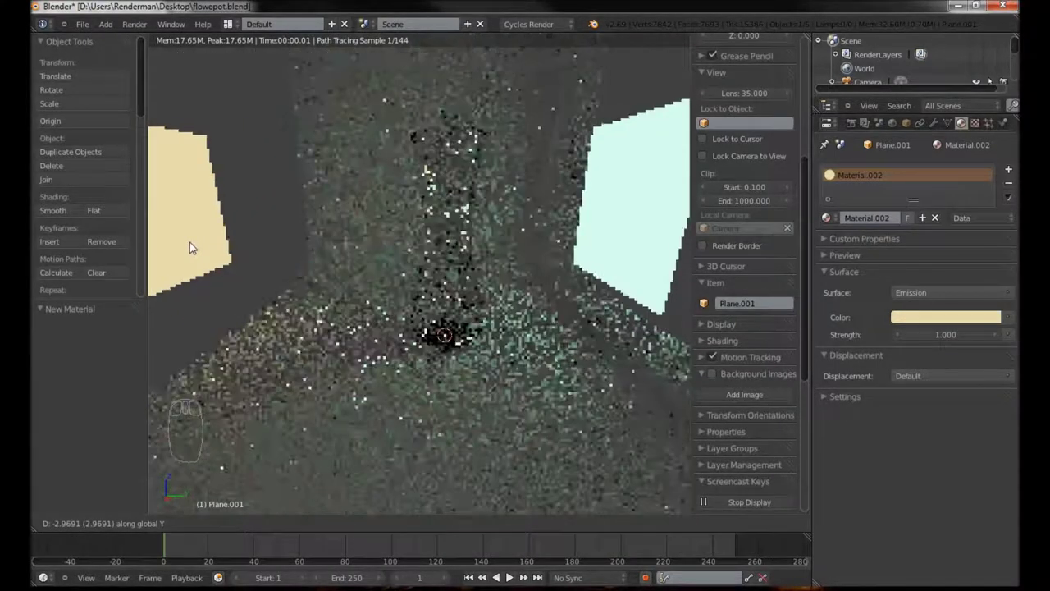
pyautogui.moveTo(456, 279); pyautogui.dragTo(522, 249)
pyautogui.moveTo(523, 249); pyautogui.dragTo(523, 249)
pyautogui.press('g')
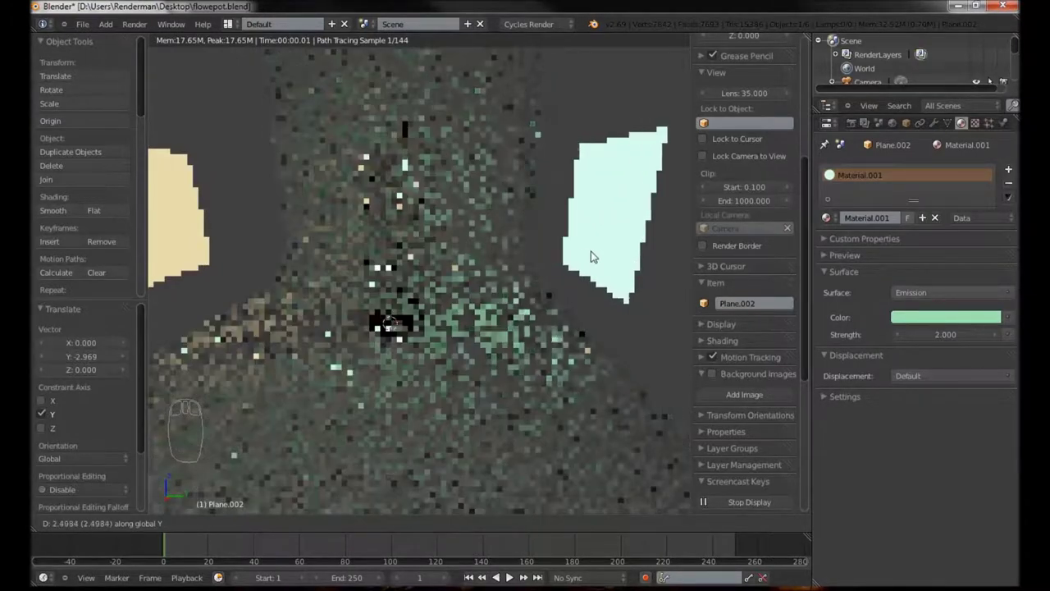
pyautogui.moveTo(479, 306); pyautogui.dragTo(465, 312)
pyautogui.press('KP_0')
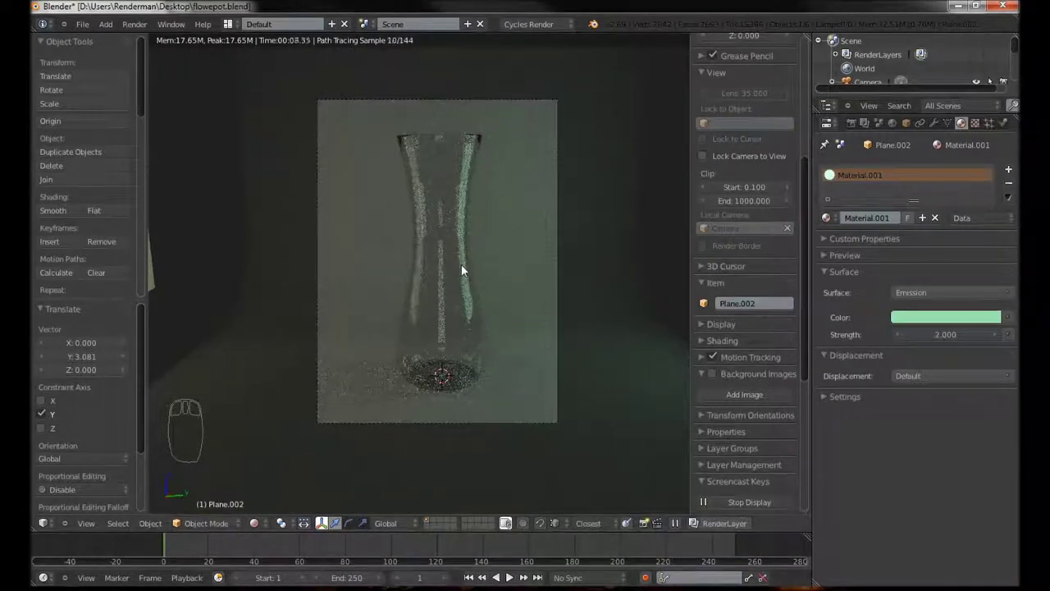
# Return to solid shading and select the backdrop together with both light panels.
pyautogui.press('z')
pyautogui.press('z')
pyautogui.moveTo(458, 281); pyautogui.dragTo(488, 312)
pyautogui.moveTo(460, 315); pyautogui.dragTo(475, 291)
pyautogui.moveTo(616, 336); pyautogui.dragTo(376, 205)
pyautogui.moveTo(373, 260); pyautogui.dragTo(452, 214)
# Send the selected backdrop, light panels and camera to another layer.
pyautogui.press('m')
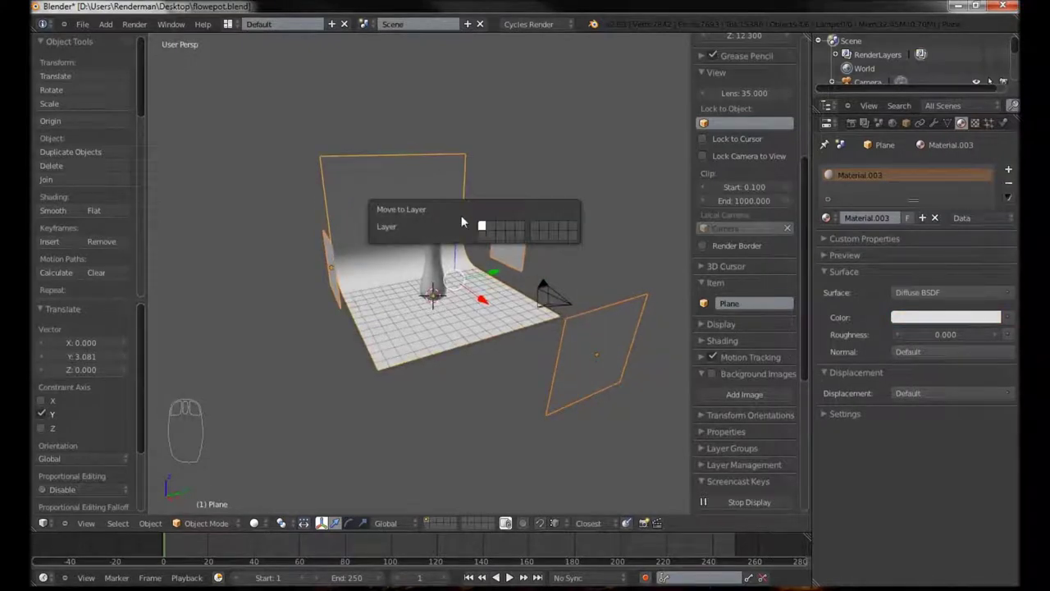
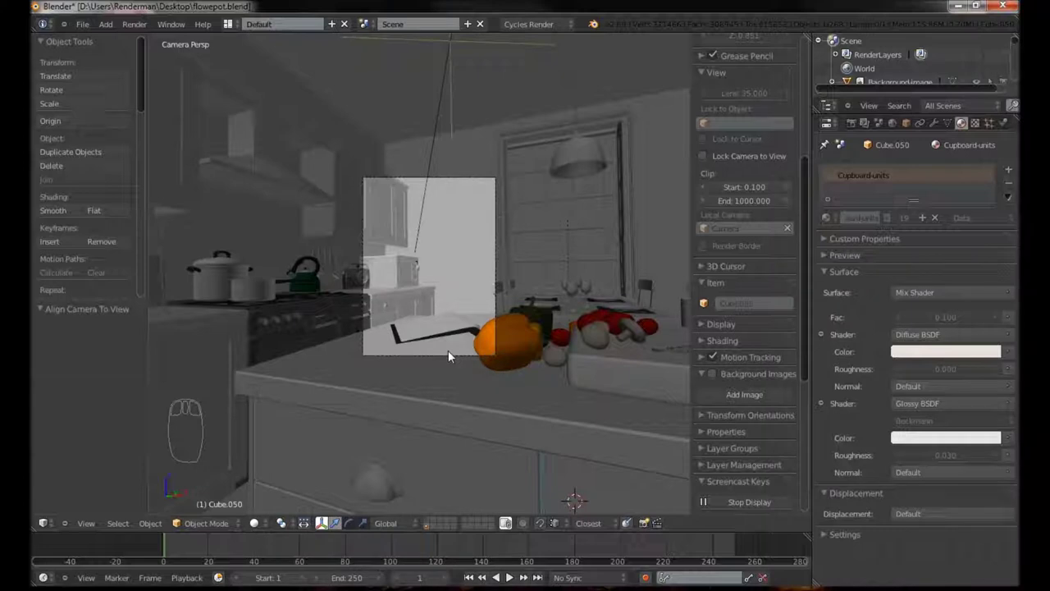
# With Lock Camera to View on, move the camera in closer on the kitchen worktop, then unlock it.
pyautogui.moveTo(556, 255); pyautogui.dragTo(477, 374)
pyautogui.moveTo(481, 320); pyautogui.dragTo(478, 392)
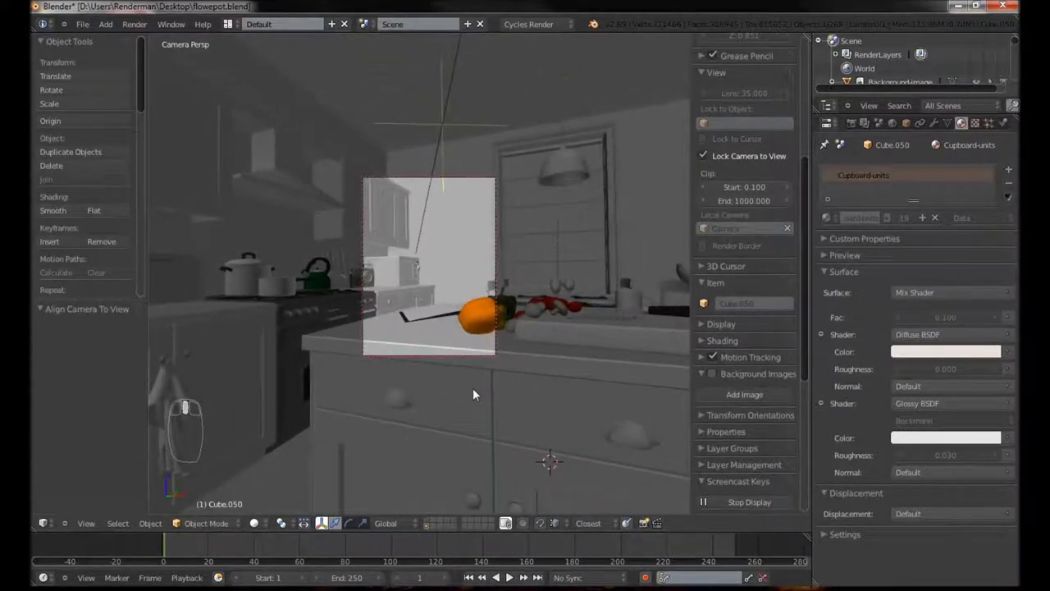
pyautogui.moveTo(476, 366); pyautogui.dragTo(543, 290)
pyautogui.moveTo(543, 289); pyautogui.dragTo(447, 329)
pyautogui.middleClick(448, 336)
pyautogui.moveTo(448, 337); pyautogui.dragTo(444, 396)
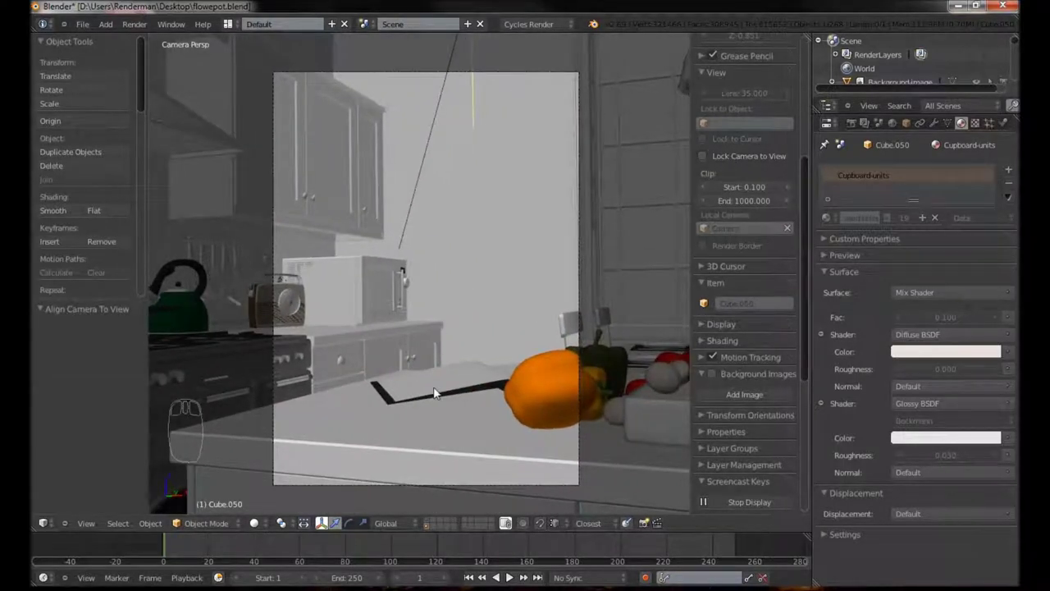
pyautogui.moveTo(436, 529); pyautogui.dragTo(376, 307)
# Select the glass pot and move it to a different layer.
pyautogui.moveTo(431, 311); pyautogui.dragTo(520, 299)
pyautogui.moveTo(520, 298); pyautogui.dragTo(629, 333)
pyautogui.press('m')
pyautogui.moveTo(425, 338); pyautogui.dragTo(492, 254)
# Move the pot's origin to the 3D cursor and scale it down to about a quarter size.
pyautogui.moveTo(512, 319); pyautogui.dragTo(498, 255)
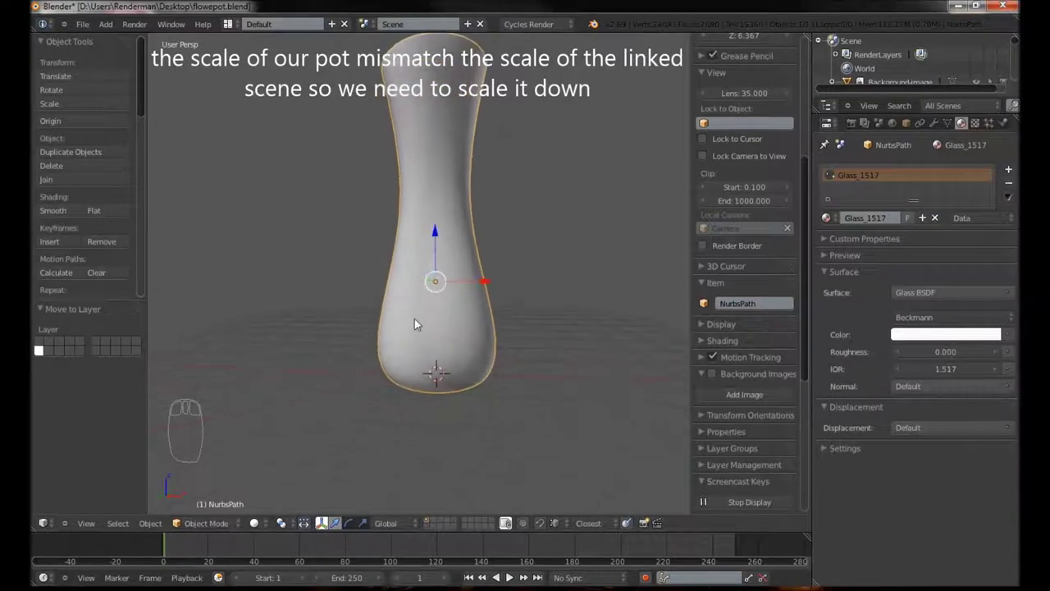
pyautogui.moveTo(421, 323); pyautogui.dragTo(482, 326)
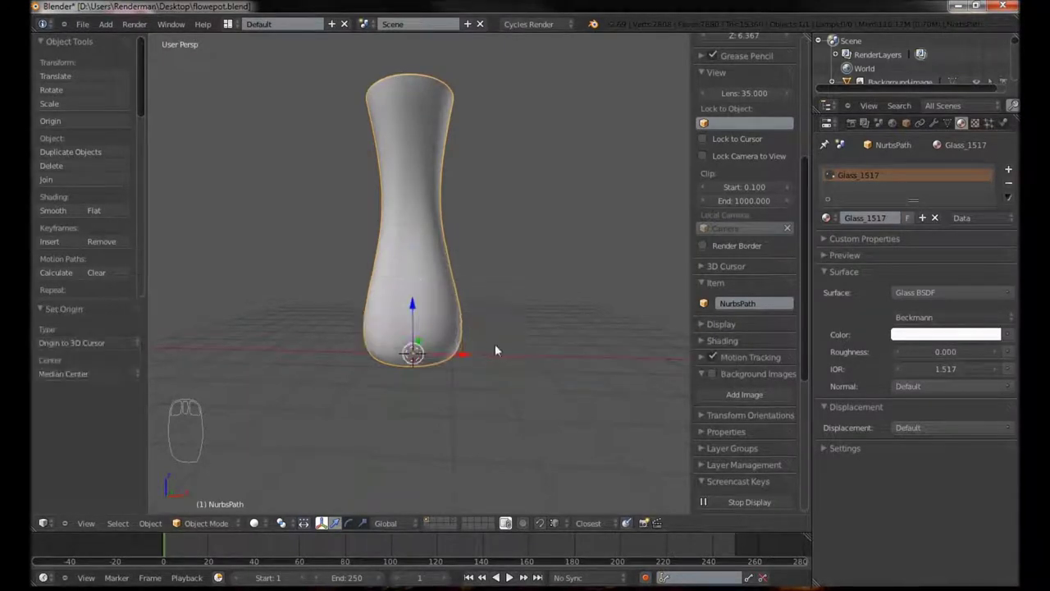
pyautogui.moveTo(475, 349); pyautogui.dragTo(521, 235)
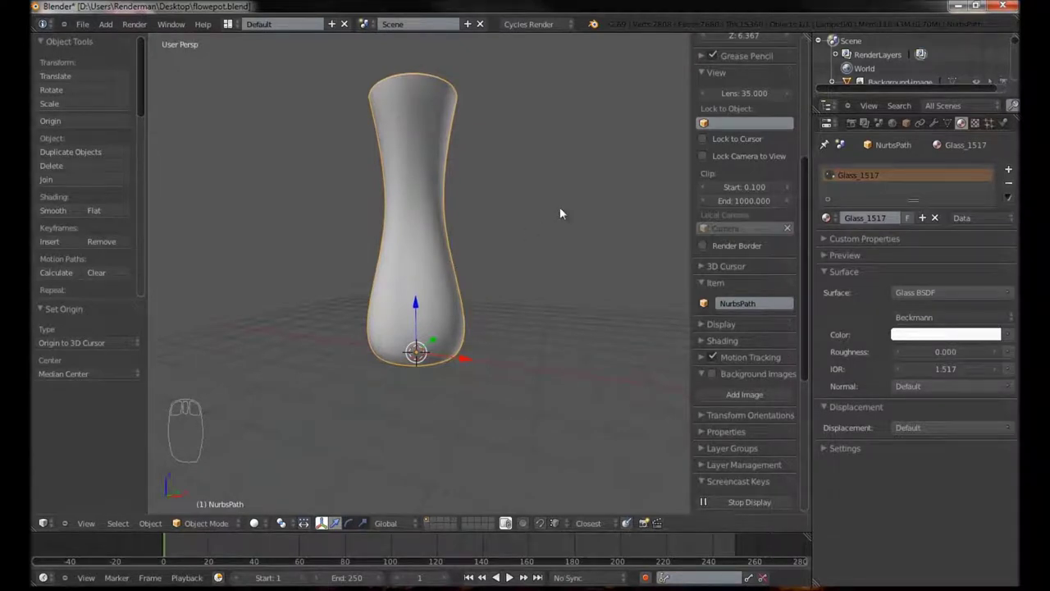
pyautogui.press('s')
pyautogui.moveTo(507, 301); pyautogui.dragTo(490, 315)
pyautogui.moveTo(744, 278); pyautogui.dragTo(639, 296)
pyautogui.press('m')
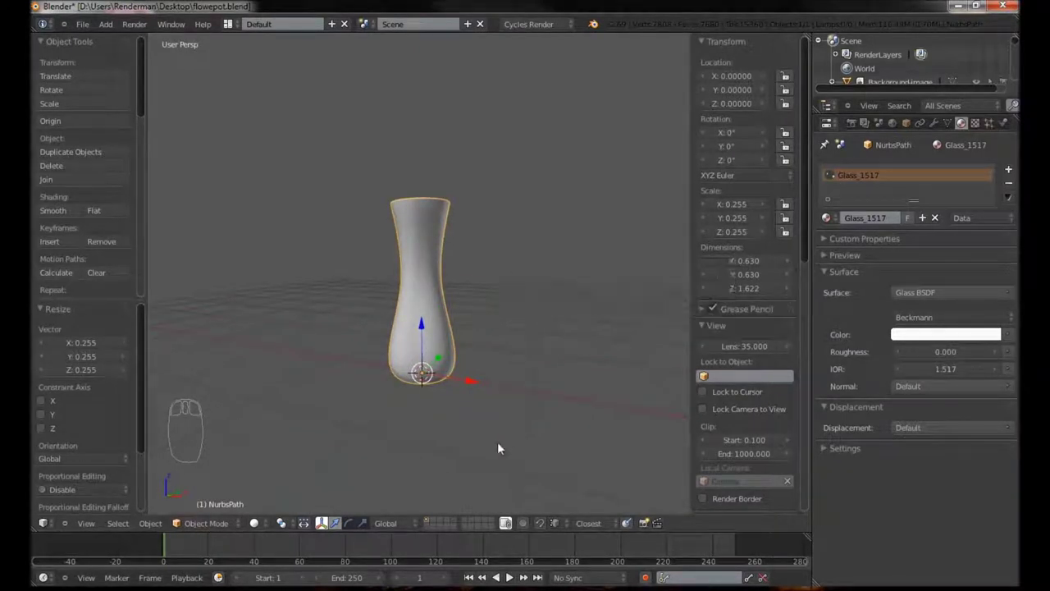
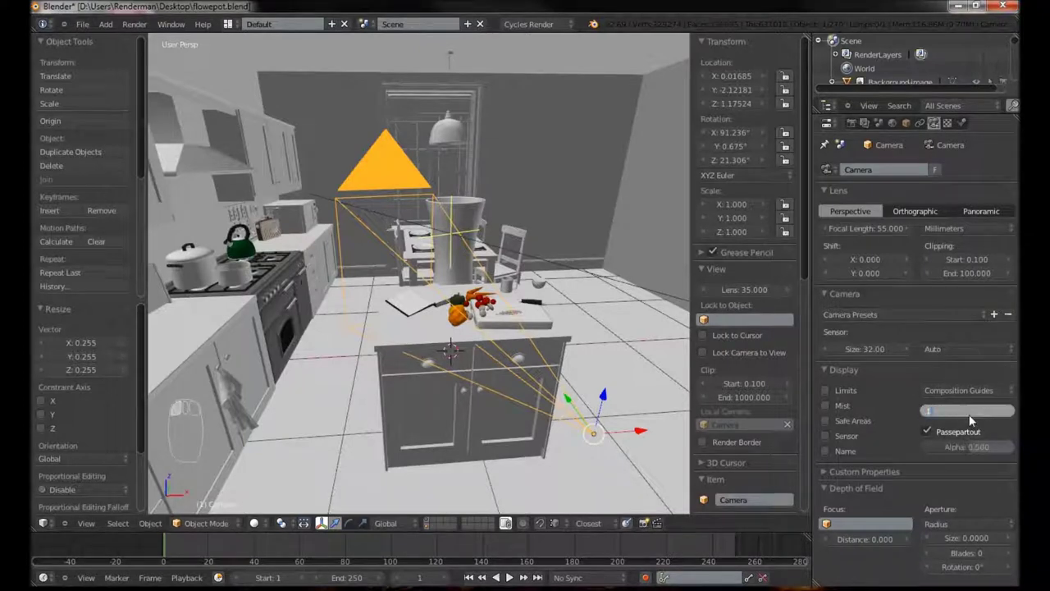
# Make the linked Worktop-Island local and enter Edit Mode to pick its top surface.
pyautogui.moveTo(603, 362); pyautogui.dragTo(580, 366)
pyautogui.middleClick(563, 367)
pyautogui.moveTo(356, 343); pyautogui.dragTo(433, 351)
pyautogui.moveTo(406, 379); pyautogui.dragTo(436, 375)
pyautogui.press('Tab')
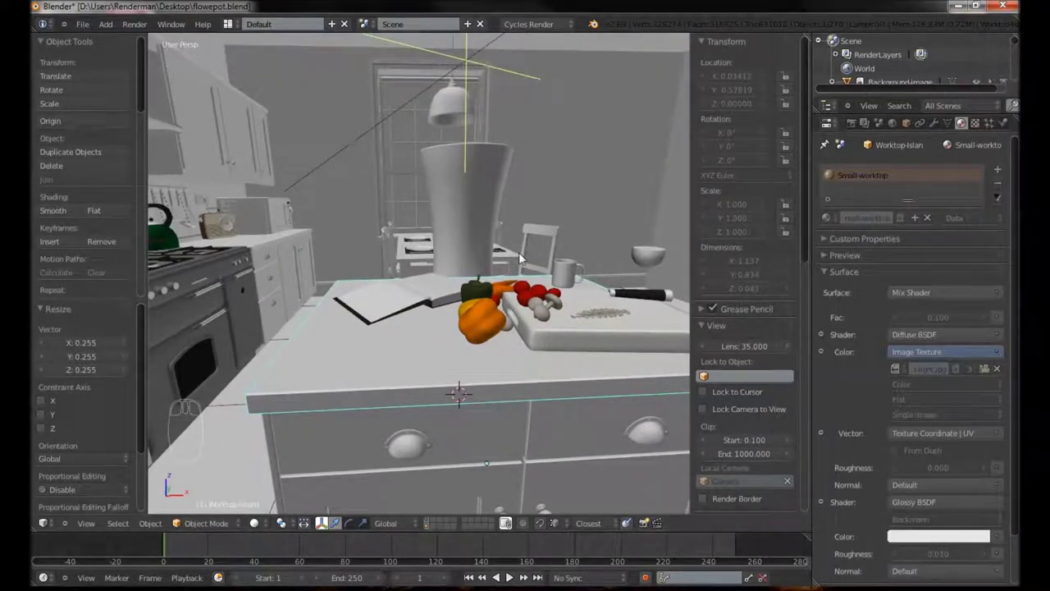
pyautogui.middleClick(913, 128)
pyautogui.moveTo(913, 128); pyautogui.dragTo(1008, 178)
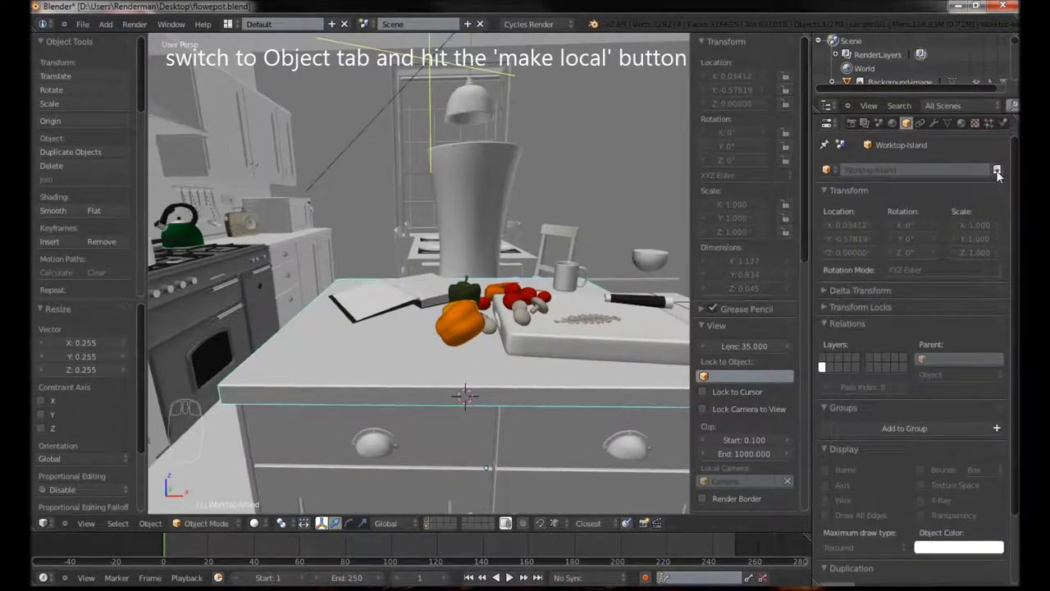
pyautogui.moveTo(1001, 174); pyautogui.dragTo(367, 376)
pyautogui.moveTo(366, 375); pyautogui.dragTo(365, 372)
pyautogui.press('Tab')
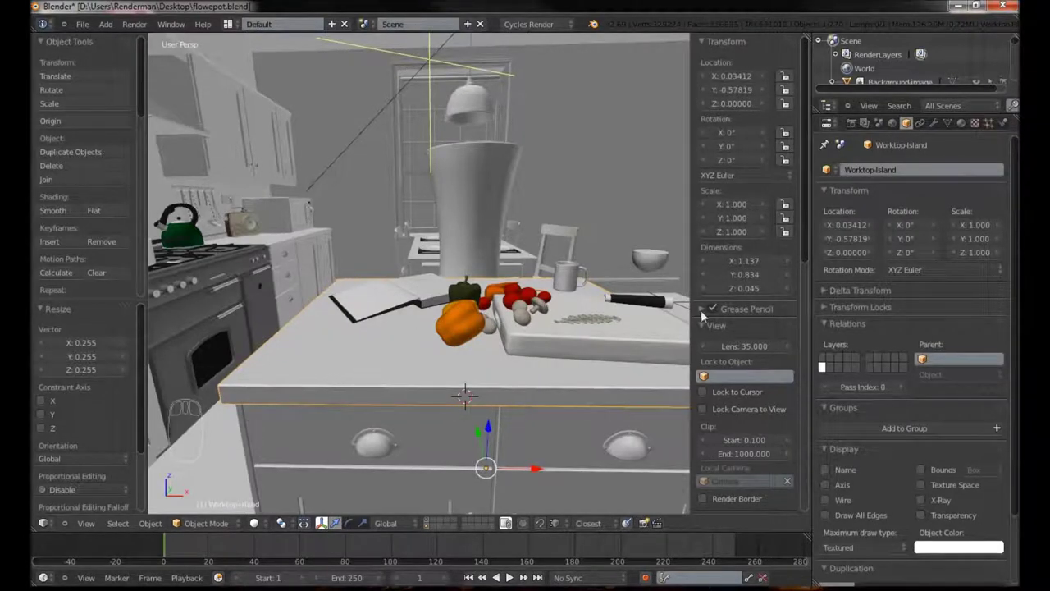
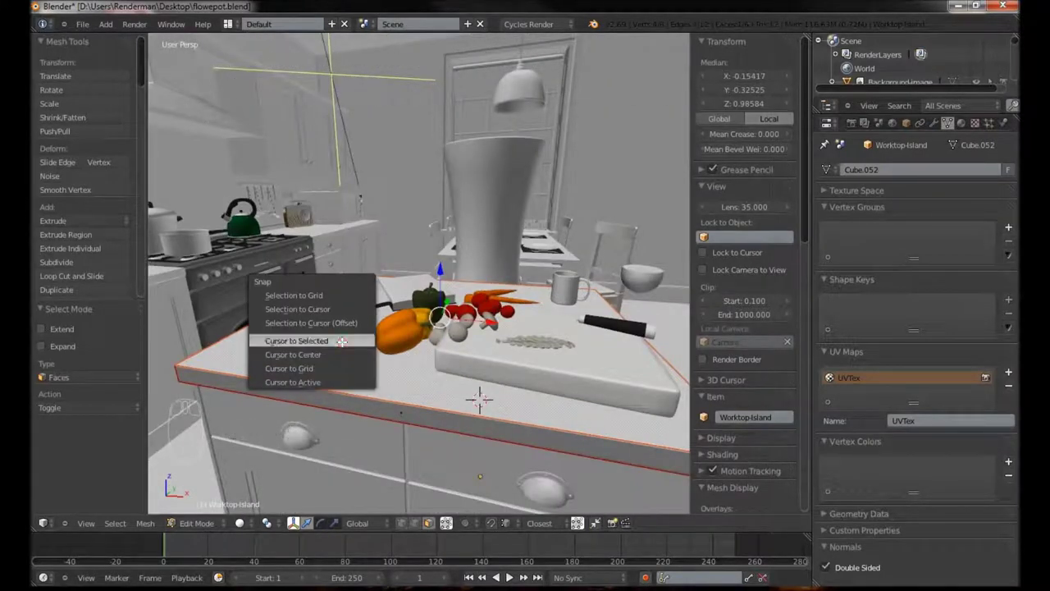
# Snap the flowerpot onto the worktop cursor spot and shrink it to suit the kitchen.
pyautogui.press('Tab')
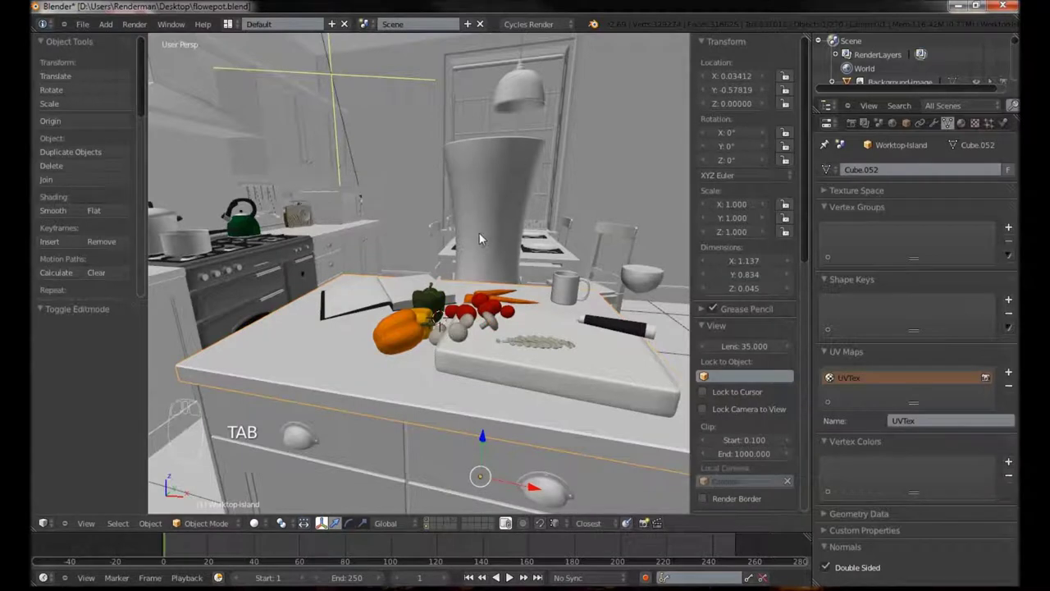
pyautogui.moveTo(484, 237); pyautogui.dragTo(454, 292)
pyautogui.press('shift+s')
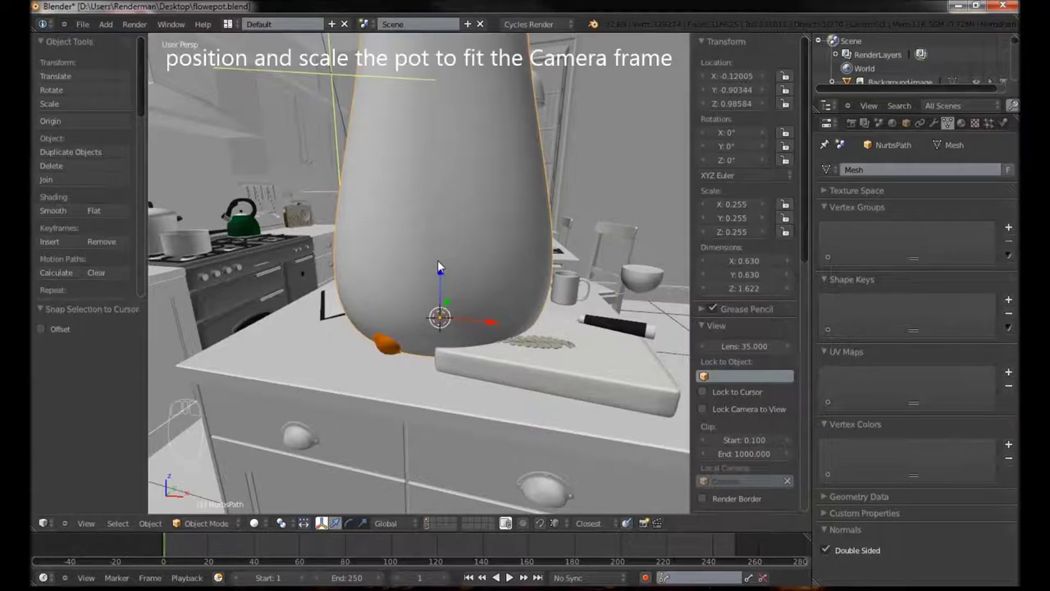
pyautogui.moveTo(461, 321); pyautogui.dragTo(595, 149)
# Slide the pot along X on the worktop, shrink it to about 0.054 scale and check it through the camera.
pyautogui.press('s')
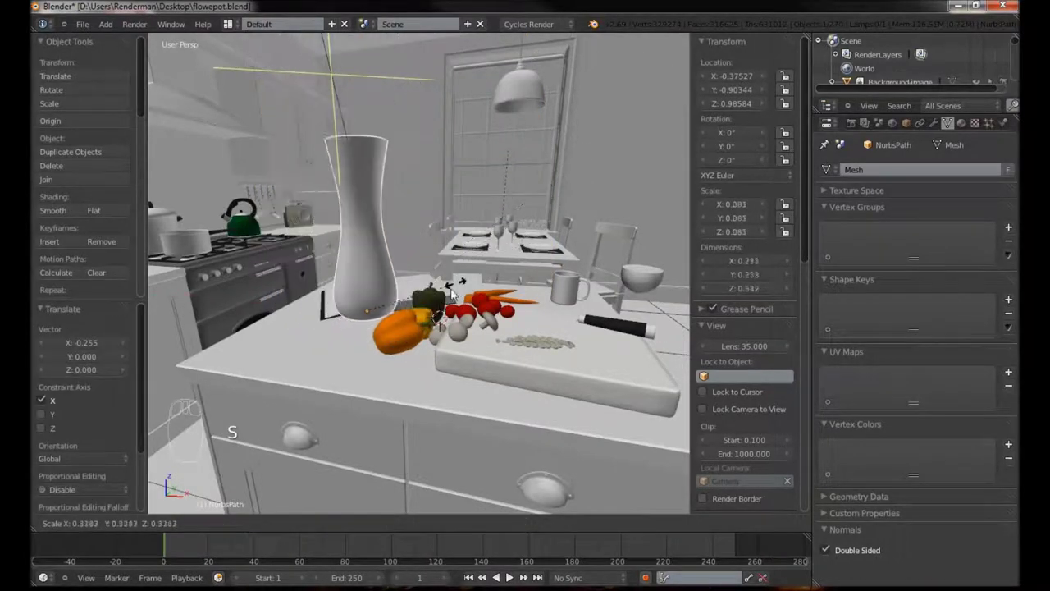
pyautogui.moveTo(484, 241); pyautogui.dragTo(376, 300)
pyautogui.moveTo(428, 267); pyautogui.dragTo(325, 333)
pyautogui.moveTo(356, 313); pyautogui.dragTo(410, 341)
pyautogui.press('s')
pyautogui.moveTo(336, 361); pyautogui.dragTo(401, 339)
pyautogui.rightClick(401, 340)
pyautogui.moveTo(401, 340); pyautogui.dragTo(401, 339)
pyautogui.press('KP_0')
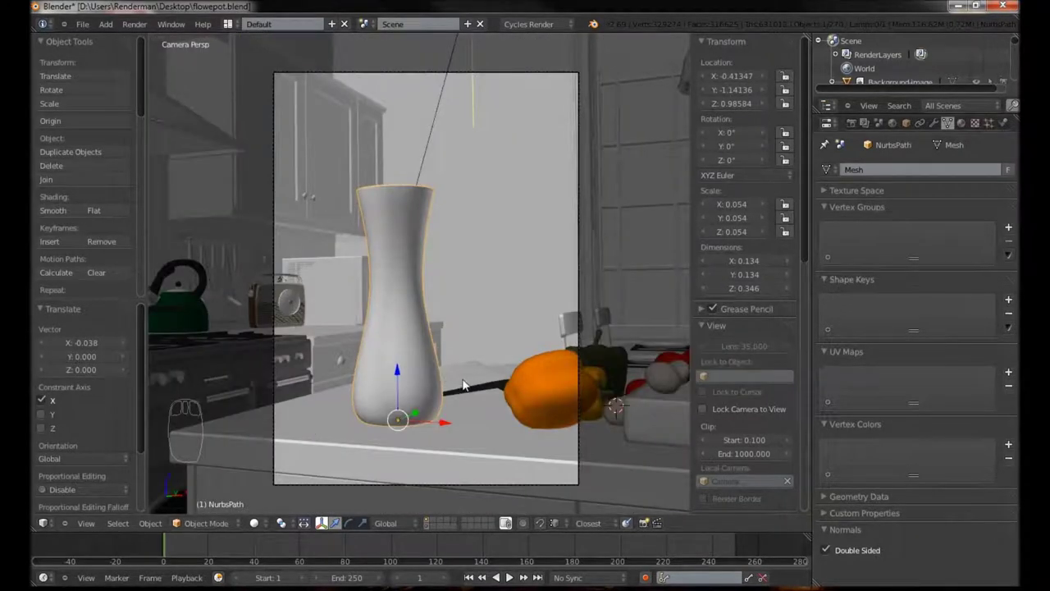
# Enlarge the flowerpot slightly, apply its scale and shift it sideways in the shot.
pyautogui.press('s')
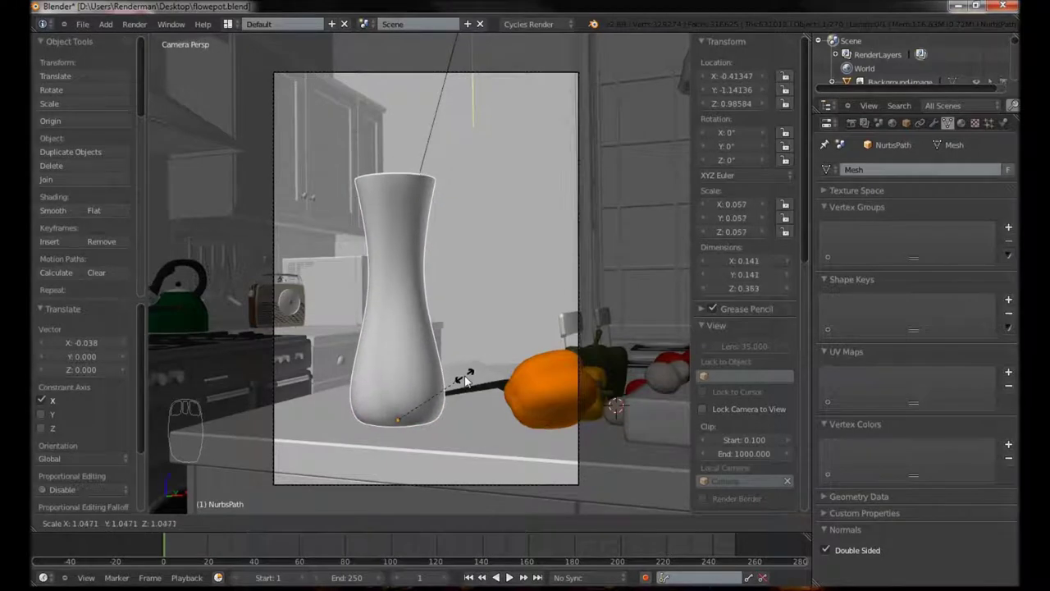
pyautogui.moveTo(471, 320); pyautogui.dragTo(503, 257)
pyautogui.press('ctrl+a')
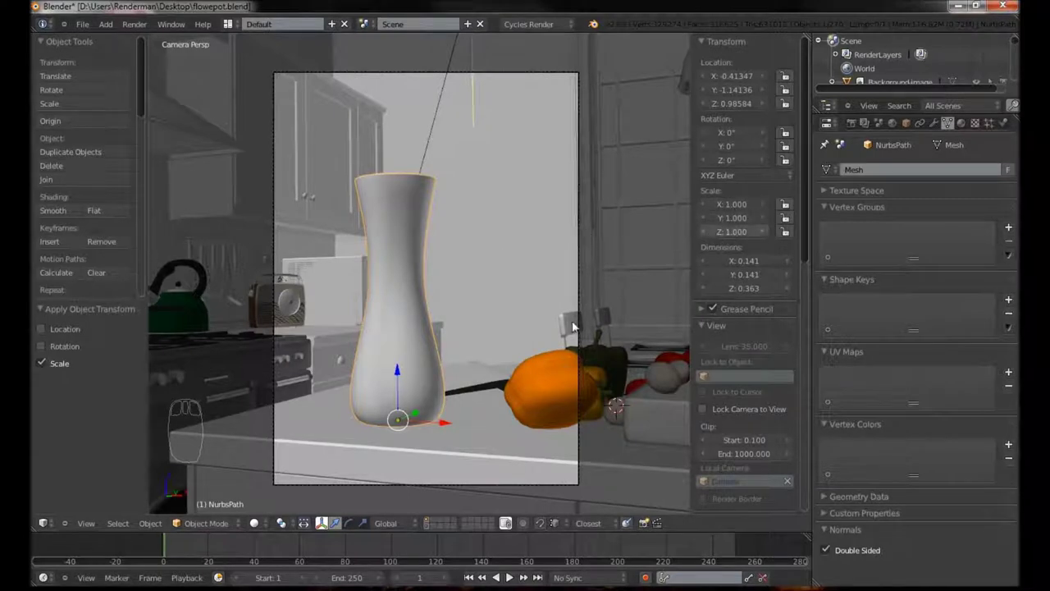
pyautogui.moveTo(457, 425); pyautogui.dragTo(472, 431)
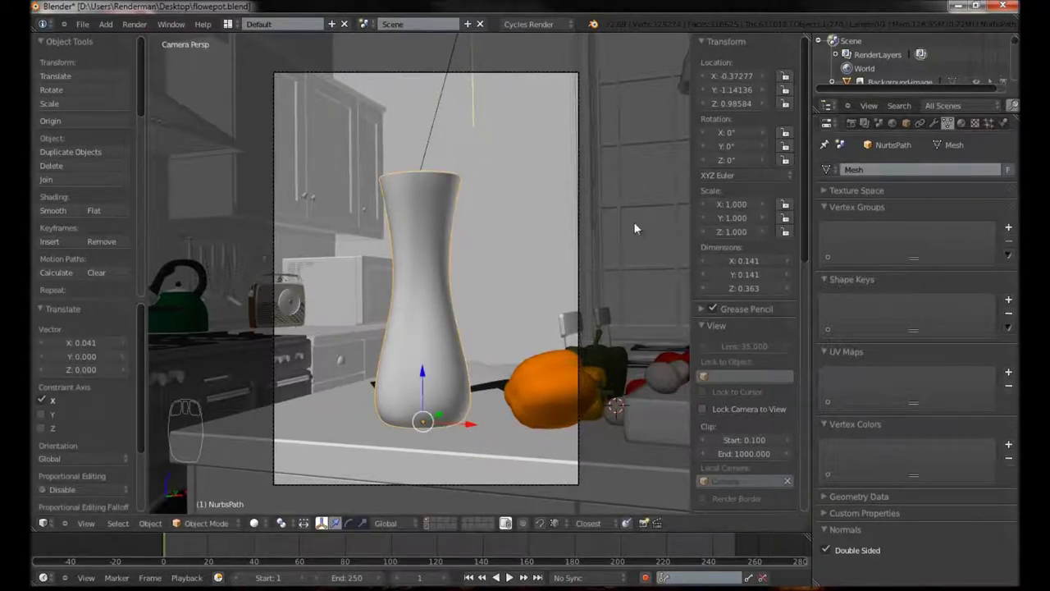
# With Lock Camera to View on, reframe the camera shot closer around the pot.
pyautogui.moveTo(582, 227); pyautogui.dragTo(729, 273)
pyautogui.moveTo(873, 374); pyautogui.dragTo(436, 284)
pyautogui.moveTo(435, 285); pyautogui.dragTo(728, 275)
pyautogui.scroll(3)
pyautogui.scroll(-3)
pyautogui.scroll(-3)
pyautogui.moveTo(629, 370); pyautogui.dragTo(482, 328)
pyautogui.moveTo(482, 328); pyautogui.dragTo(491, 312)
pyautogui.moveTo(497, 311); pyautogui.dragTo(495, 311)
pyautogui.middleClick(495, 311)
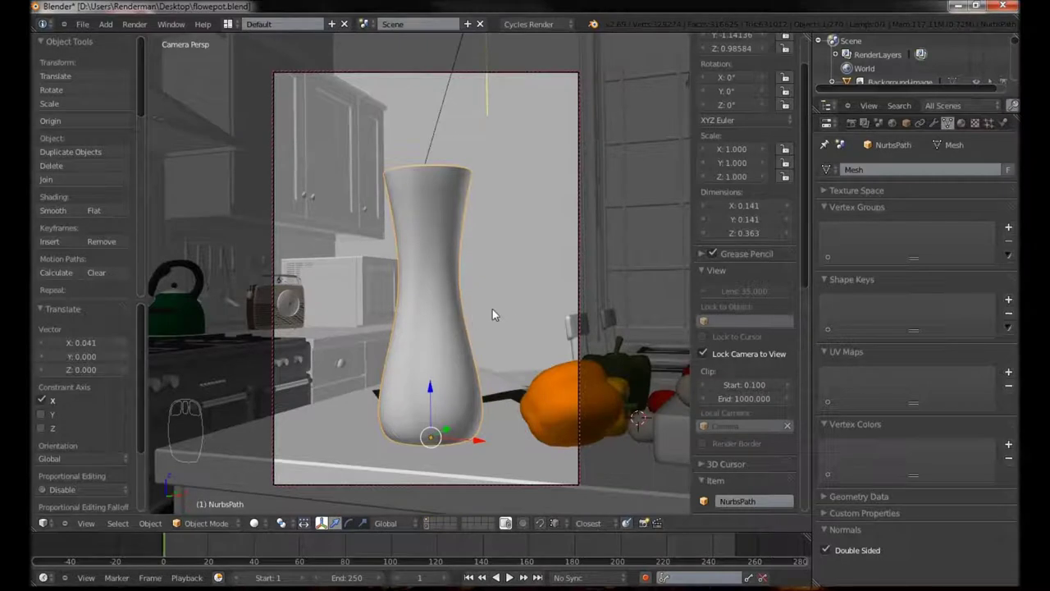
# Enlarge the pot a little more to about 0.39 tall and apply the scale.
pyautogui.press('s')
pyautogui.moveTo(506, 307); pyautogui.dragTo(514, 310)
pyautogui.press('ctrl+a')
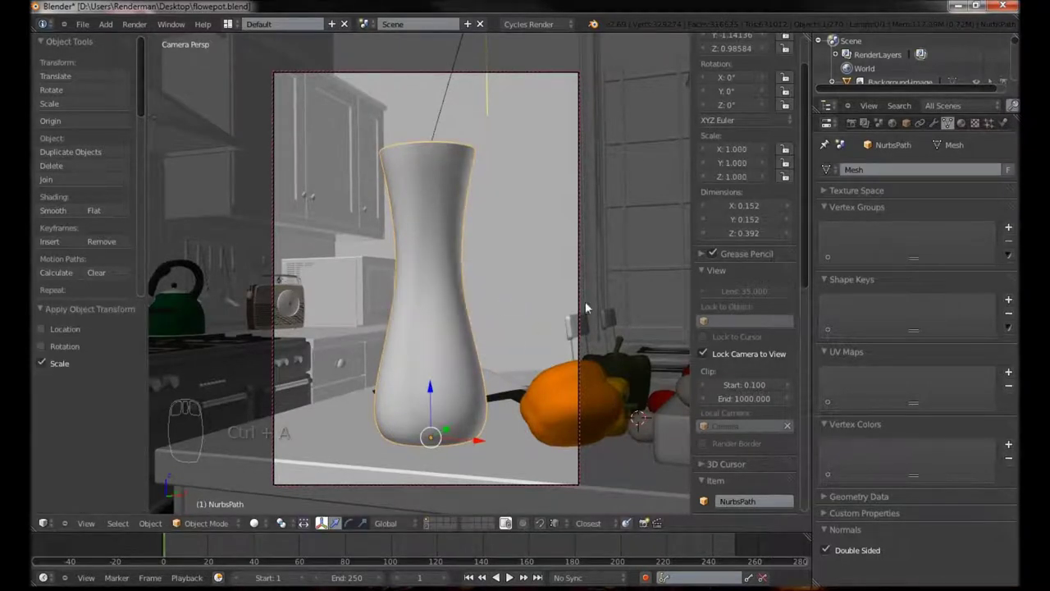
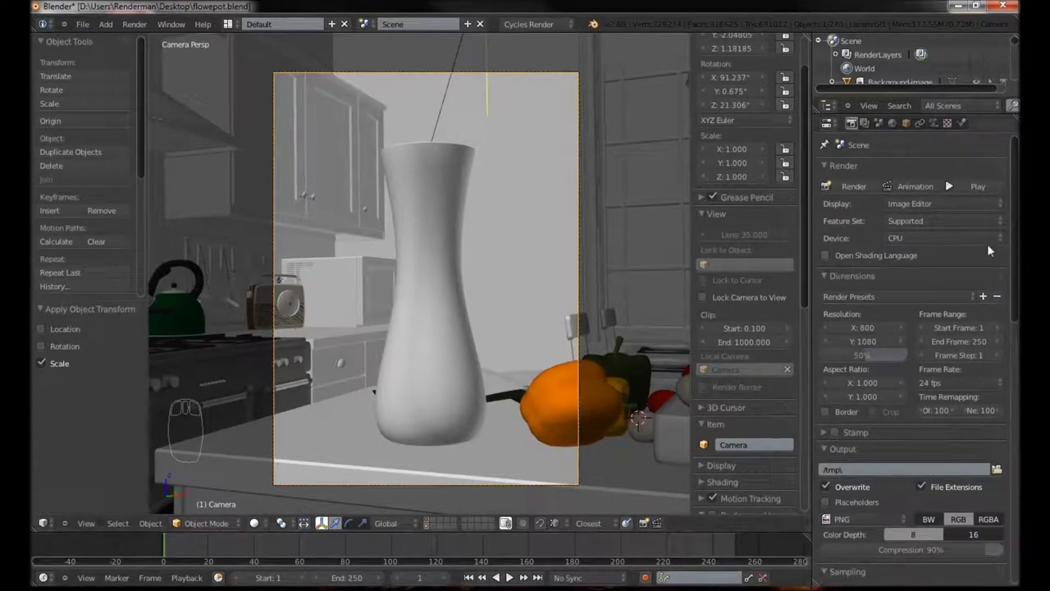
# Set the Cycles render Device to GPU Compute and collapse the render section.
pyautogui.moveTo(996, 242); pyautogui.dragTo(958, 215)
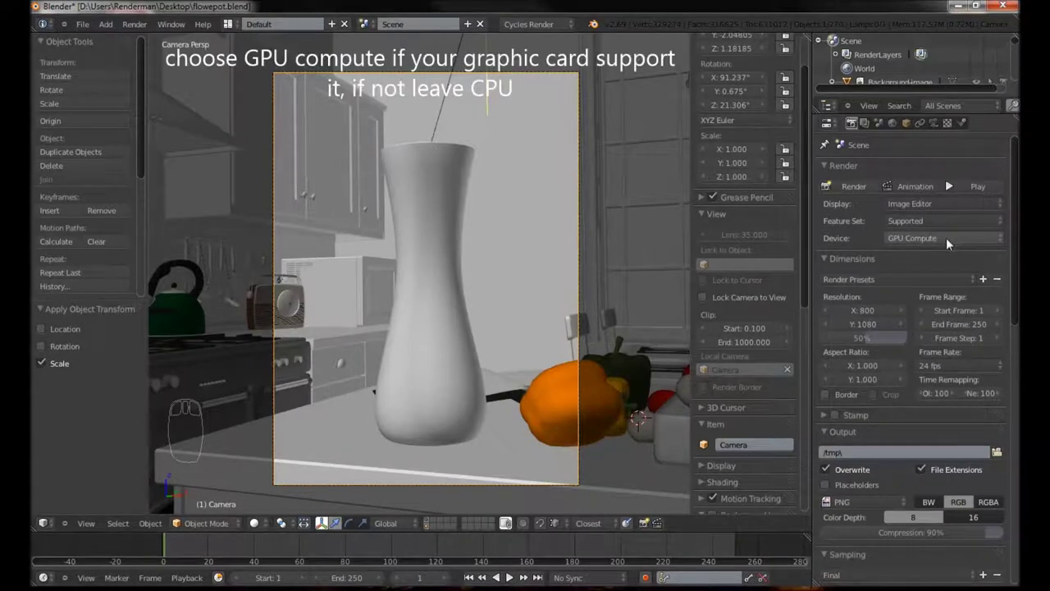
pyautogui.moveTo(832, 171); pyautogui.dragTo(476, 233)
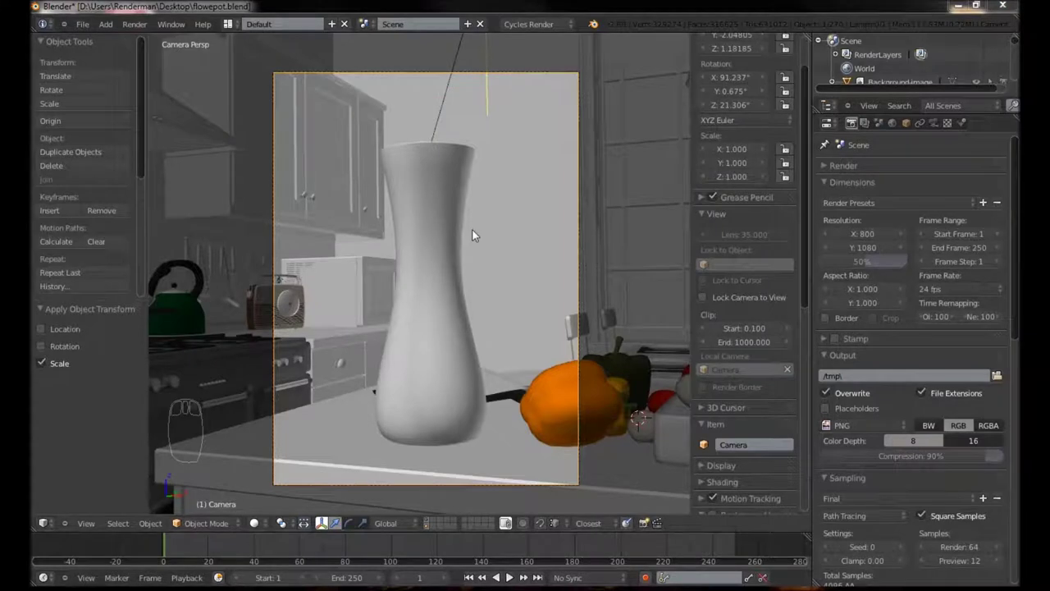
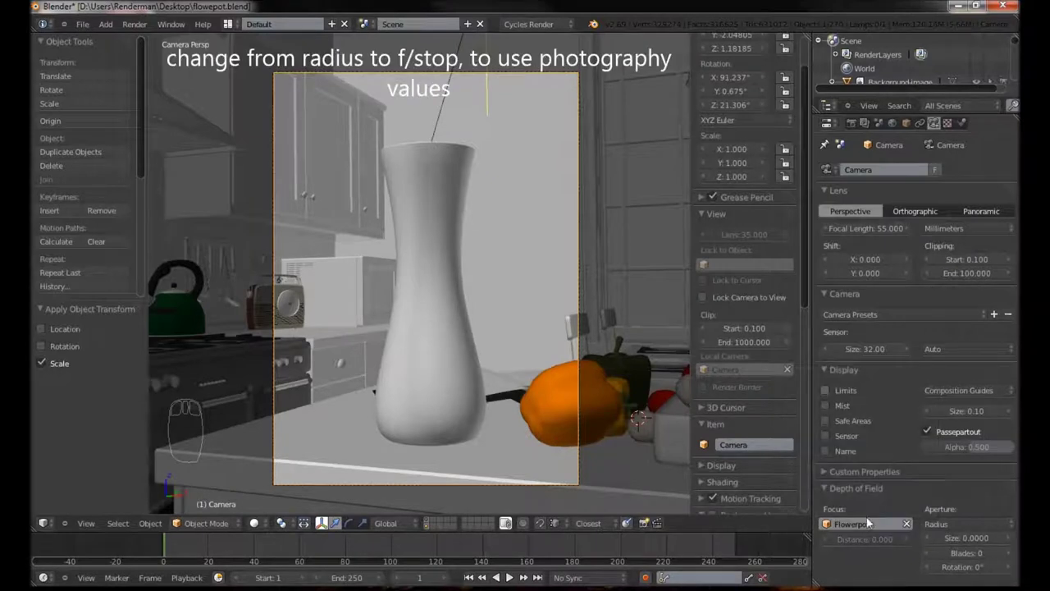
# Change the depth of field Aperture from Radius to F/stop and set it to 2.8.
pyautogui.moveTo(888, 479); pyautogui.dragTo(983, 526)
pyautogui.moveTo(982, 526); pyautogui.dragTo(978, 499)
pyautogui.moveTo(975, 463); pyautogui.dragTo(995, 538)
pyautogui.middleClick(995, 545)
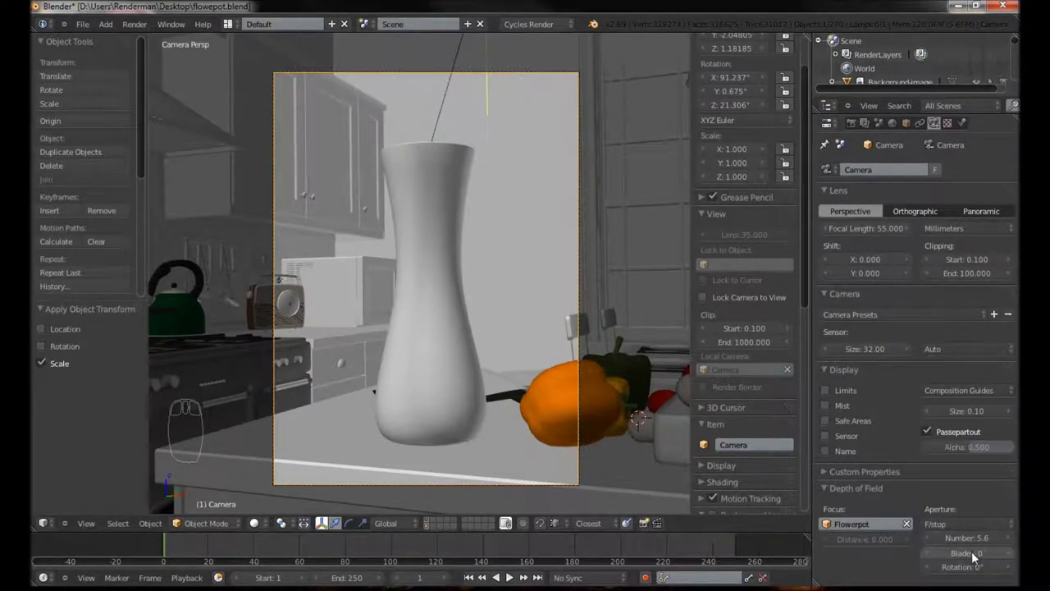
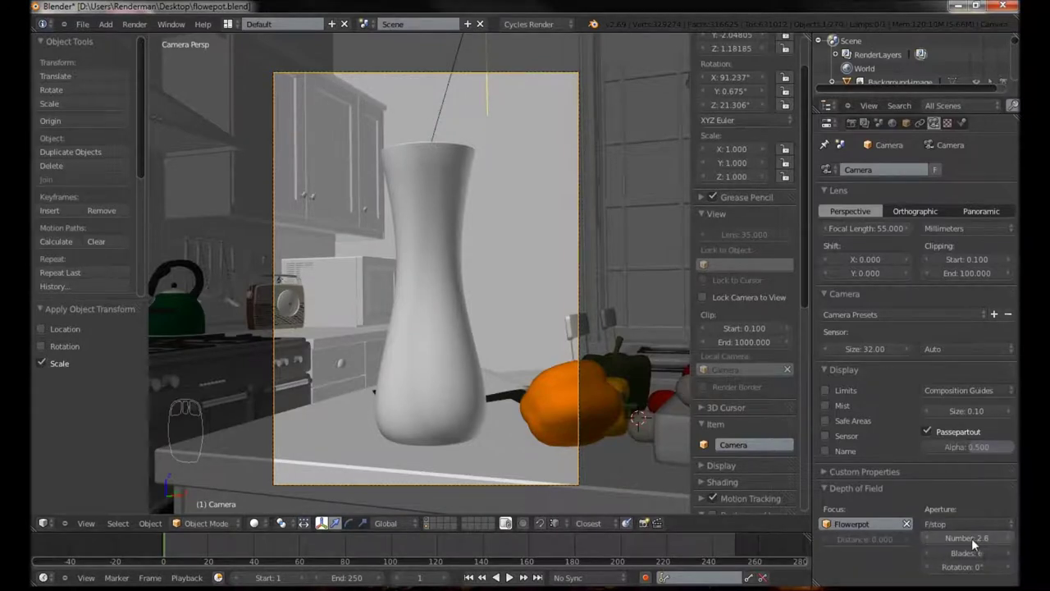
# Nudge the camera framing on the flowerpot and turn off Lock Camera to View.
pyautogui.moveTo(438, 360); pyautogui.dragTo(430, 361)
pyautogui.moveTo(436, 360); pyautogui.dragTo(450, 359)
pyautogui.moveTo(453, 365); pyautogui.dragTo(453, 367)
pyautogui.moveTo(457, 366); pyautogui.dragTo(468, 365)
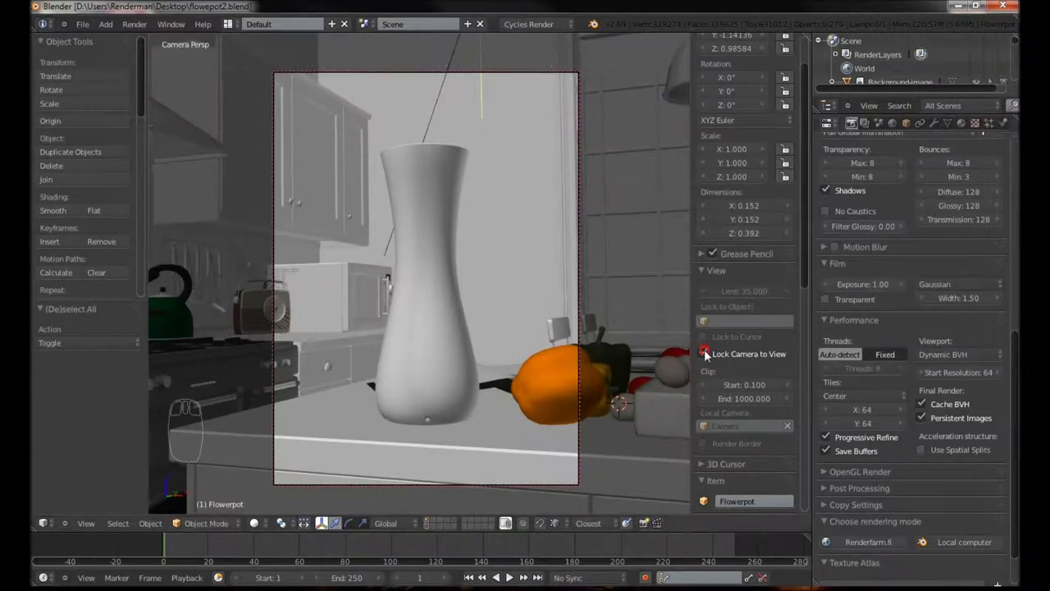
# Turn on Use Spatial Splits in Performance and render the depth-of-field shot of the flowerpot.
pyautogui.moveTo(709, 351); pyautogui.dragTo(938, 445)
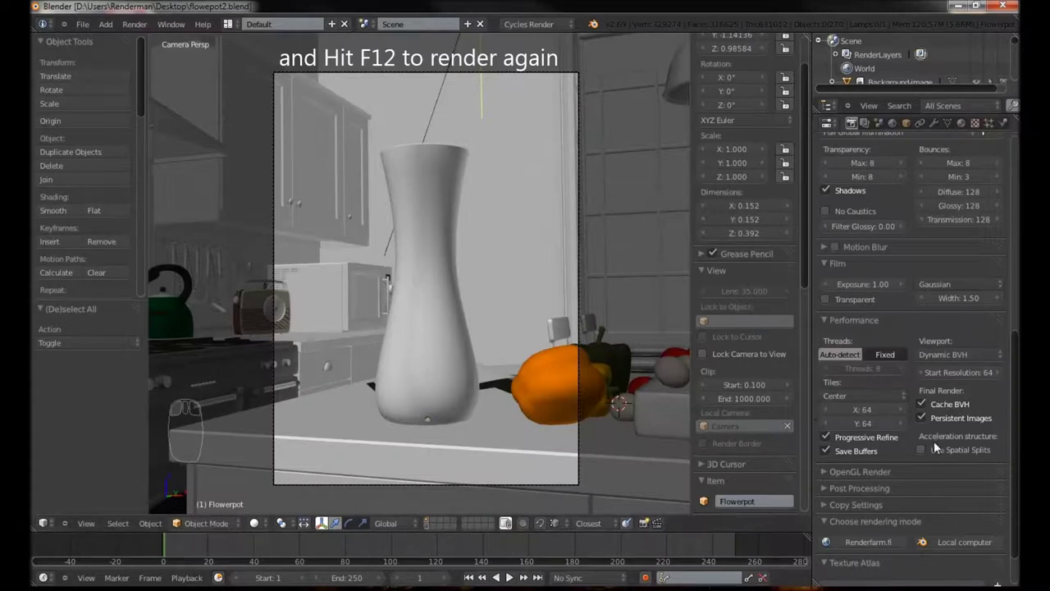
pyautogui.moveTo(927, 454); pyautogui.dragTo(569, 225)
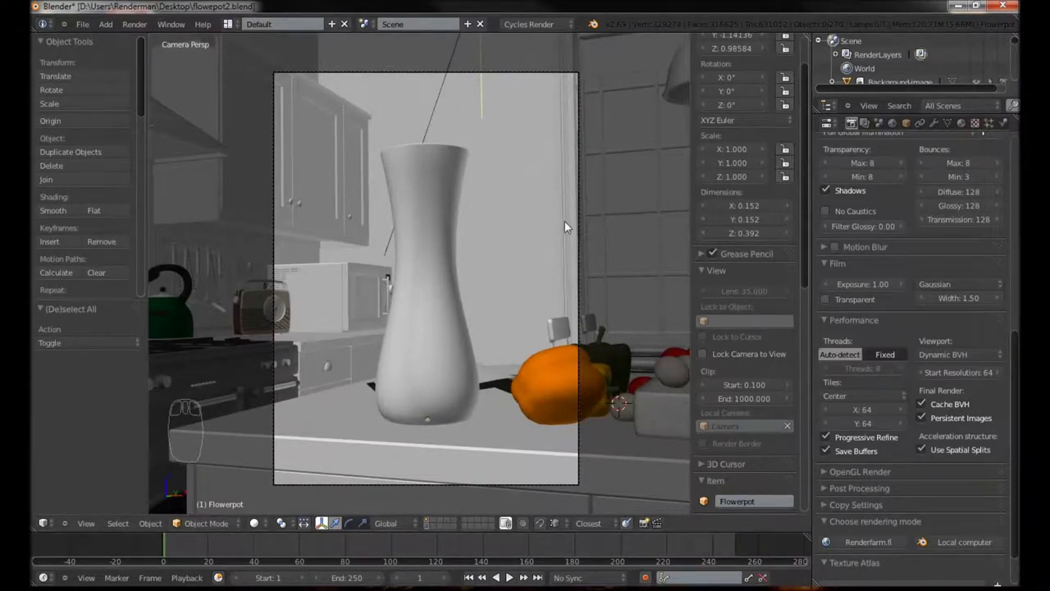
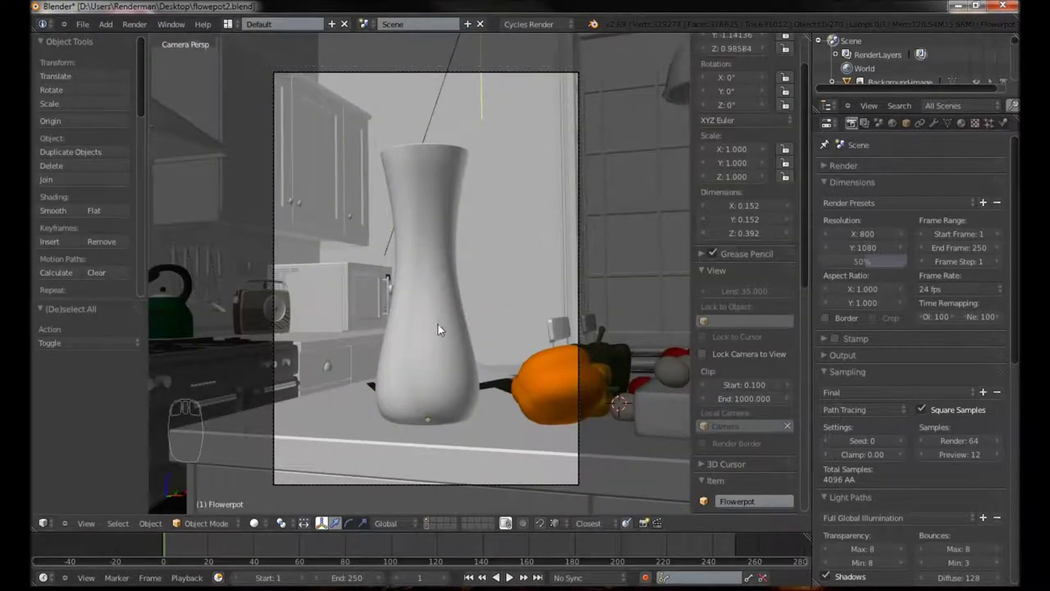
pyautogui.moveTo(443, 309); pyautogui.dragTo(416, 307)
pyautogui.scroll(3)
pyautogui.moveTo(443, 326); pyautogui.dragTo(395, 338)
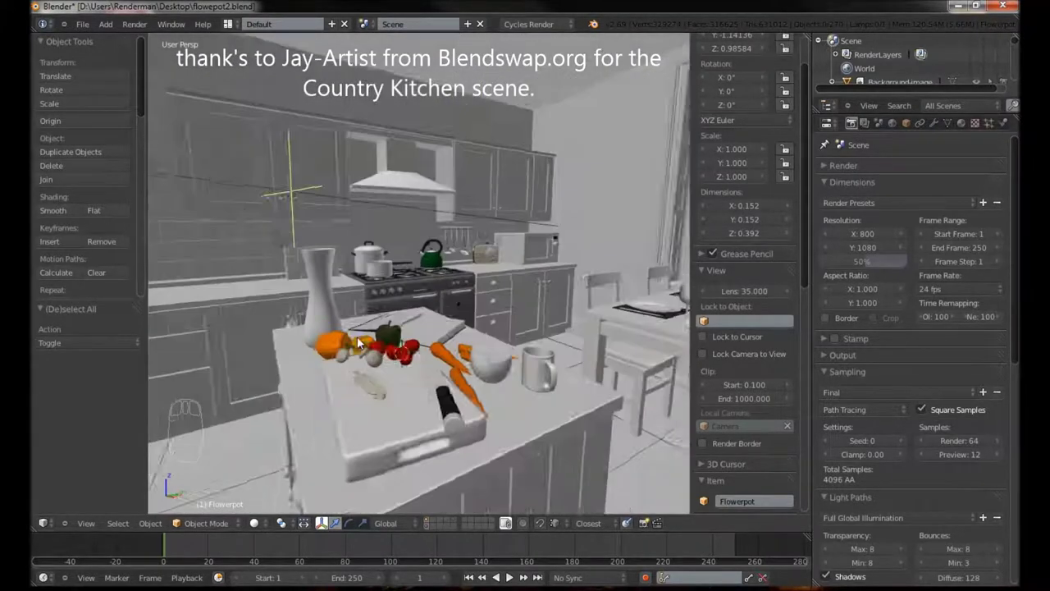
# Orbit in for a close look at the flowerpot on the worktop and save flowerpot2.blend.
pyautogui.moveTo(421, 329); pyautogui.dragTo(433, 331)
pyautogui.moveTo(445, 335); pyautogui.dragTo(424, 329)
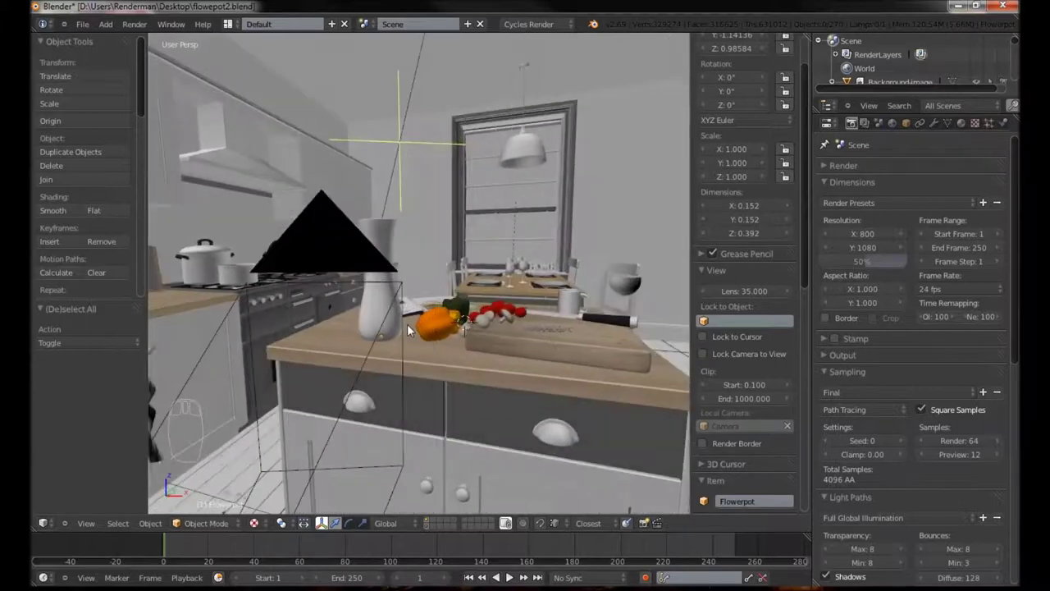
pyautogui.moveTo(411, 328); pyautogui.dragTo(467, 274)
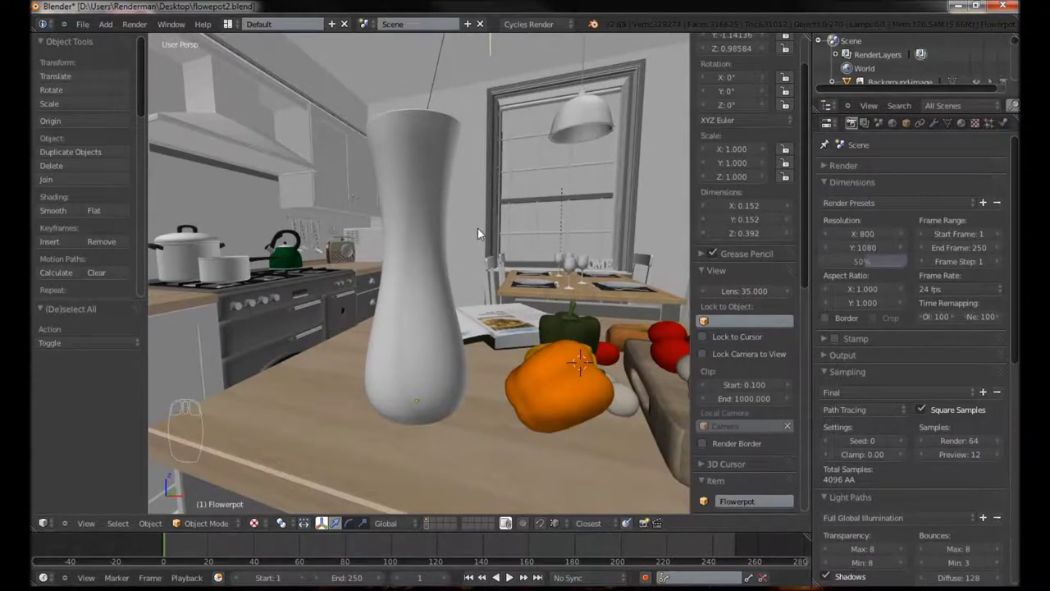
pyautogui.press('ctrl+s')
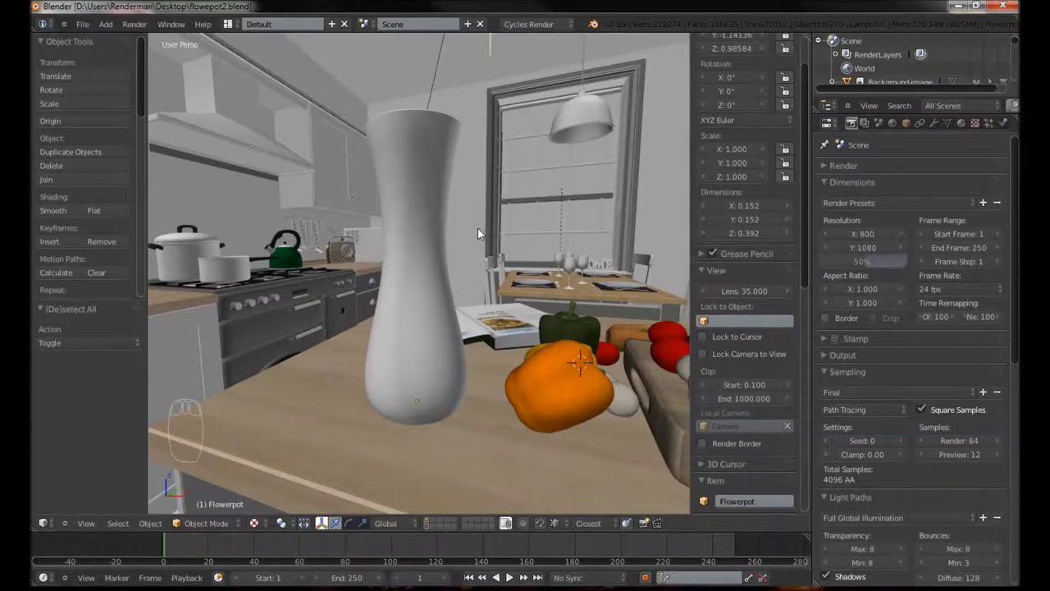